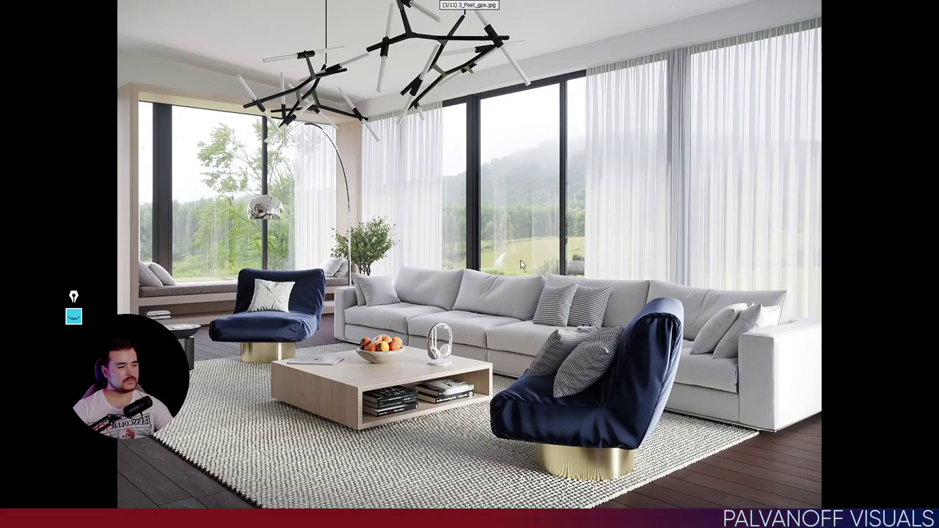
Step: Set the reference-photo viewer aside and bring the Corona VFB to the front
left_click(641, 93)
left_click(607, 27)
left_click(695, 51)
left_click(753, 48)
left_click(696, 52)
left_click(755, 51)
Step: Show the dim living-room render lit only by the TARGET group, environment and sun off
left_click(672, 98)
left_click(678, 74)
left_click(679, 66)
left_click(675, 86)
double_click(675, 87)
left_click(672, 85)
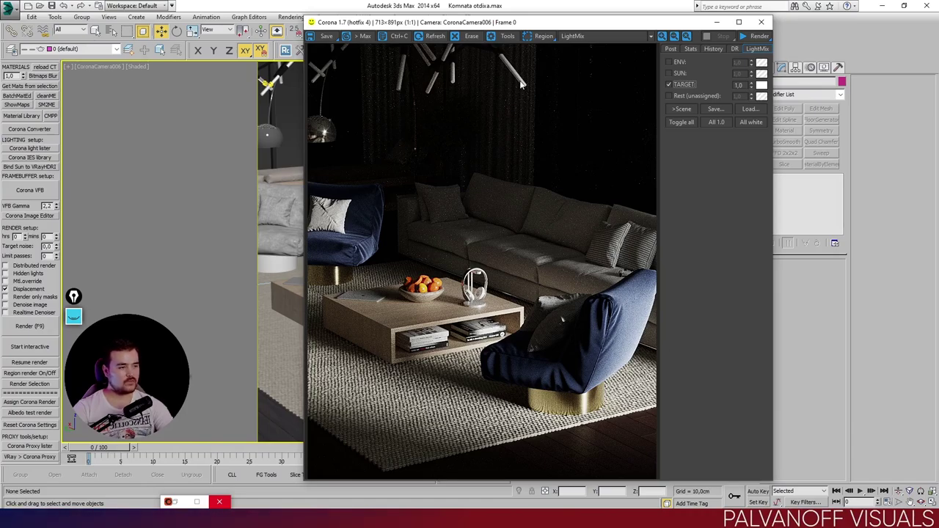
Step: Close the Corona VFB to return to the viewports
left_click(534, 28)
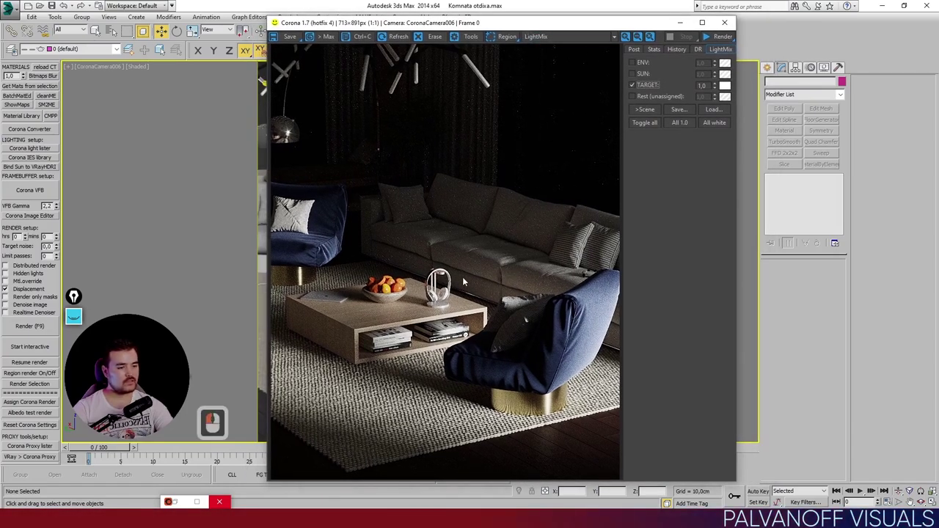
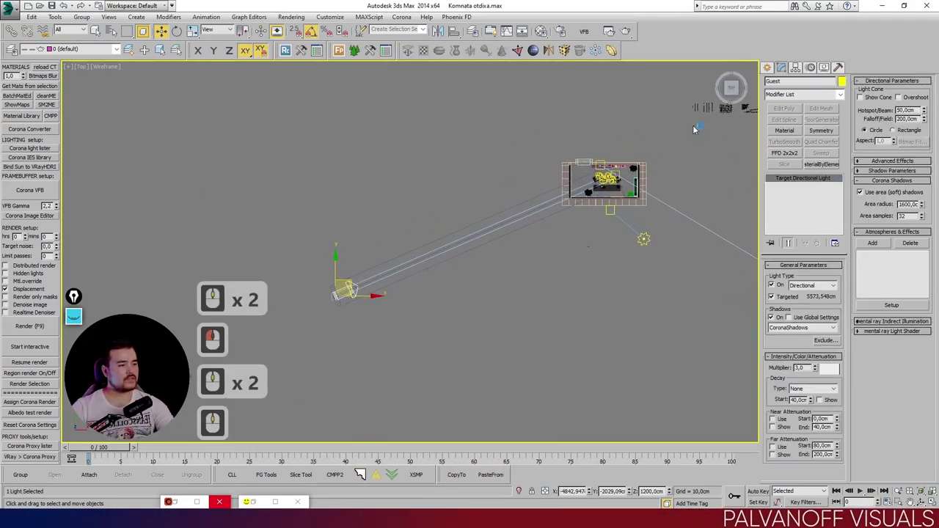
Step: Choose Target Direct from the Standard lights to start creating Direct001
double_click(776, 67)
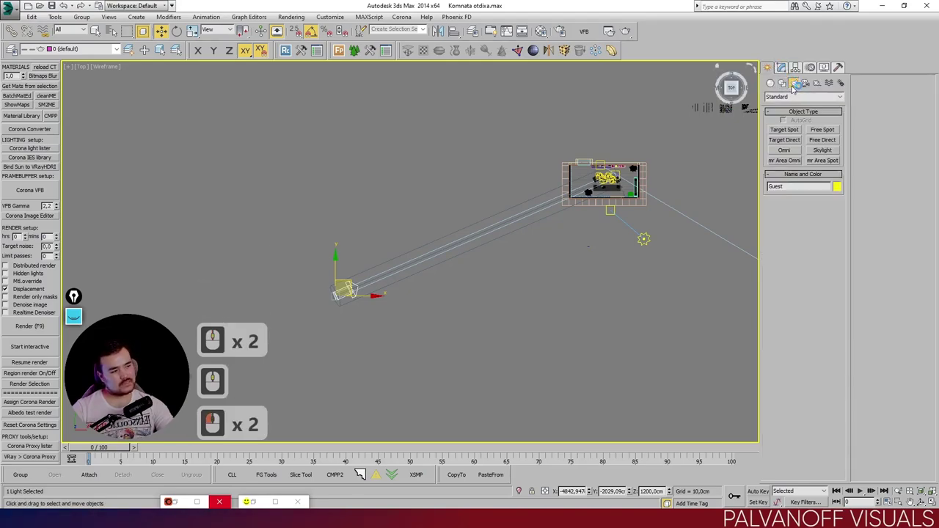
left_click(786, 140)
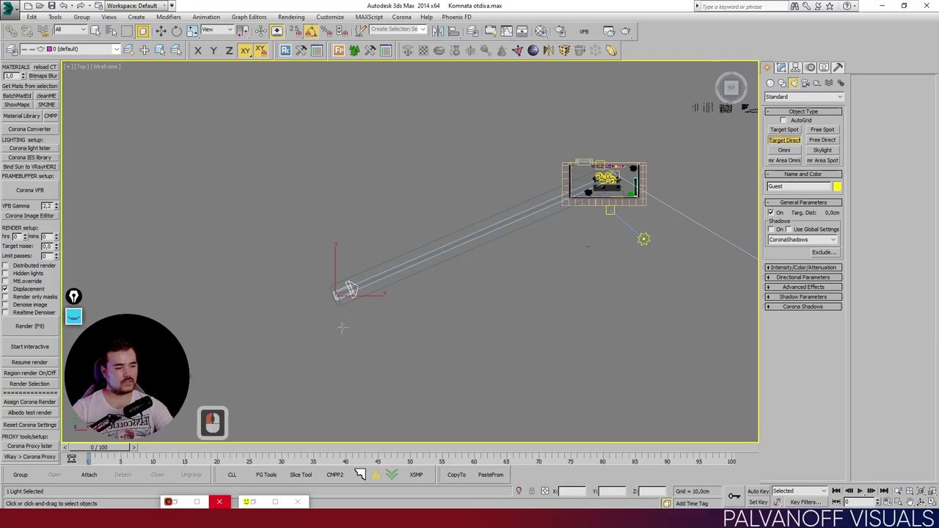
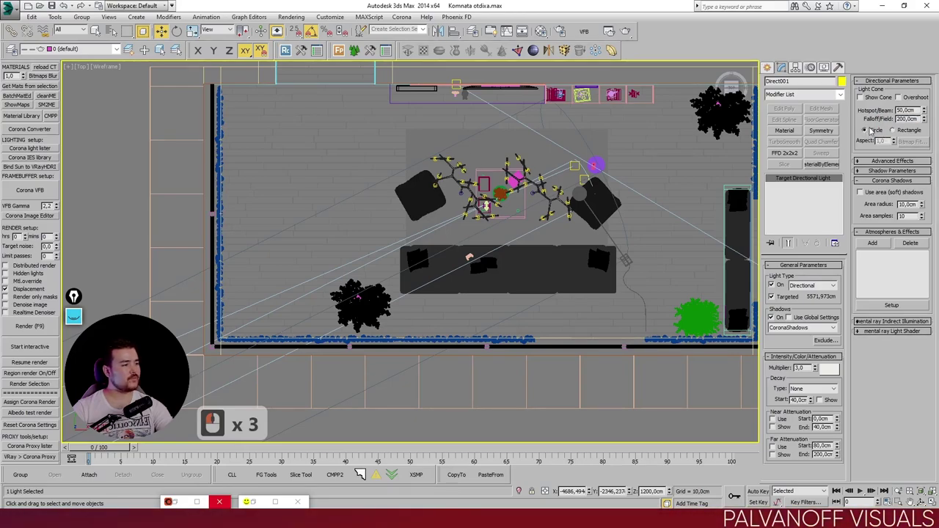
Step: Enable Corona 'Use area (soft) shadows' on the new Direct001 light
left_click(898, 132)
left_click(868, 130)
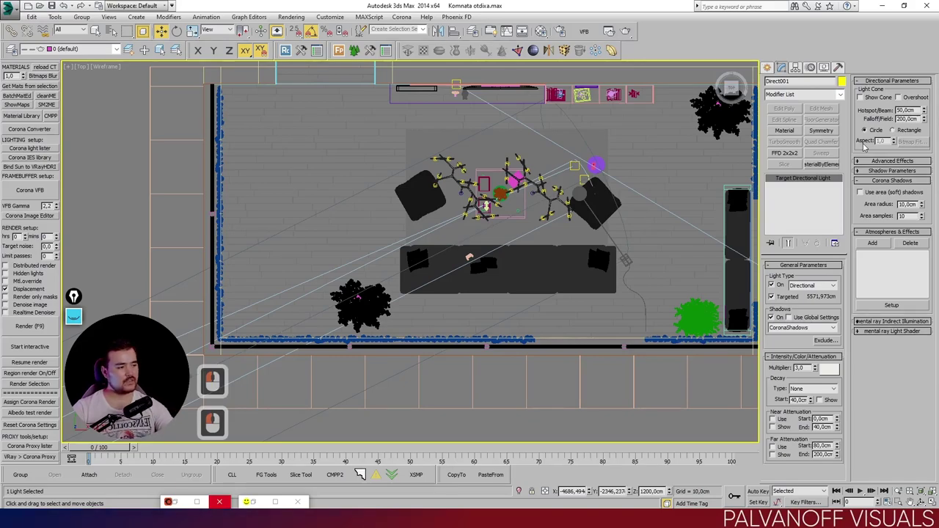
left_click(874, 110)
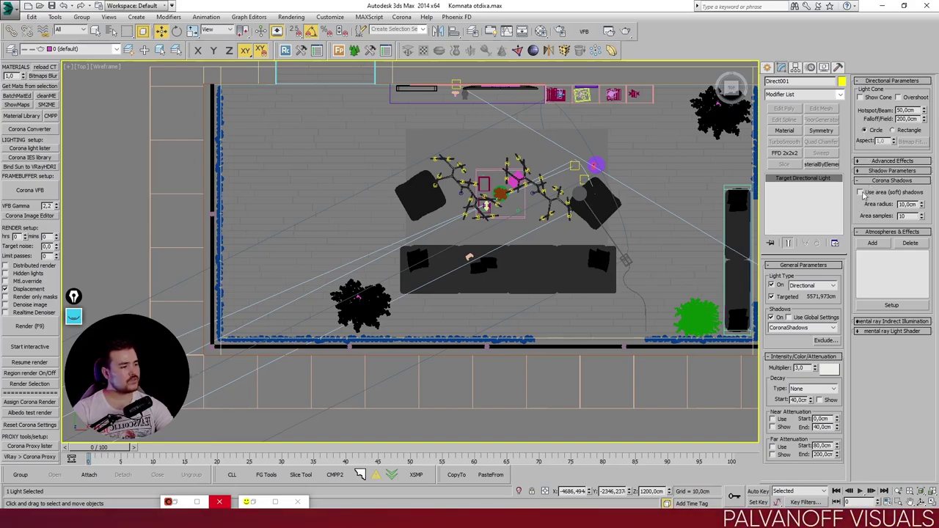
left_click(863, 192)
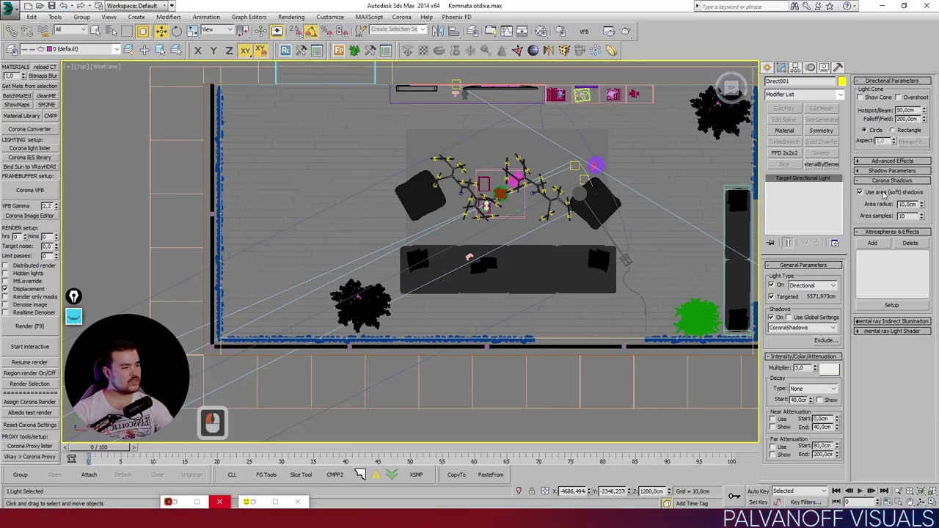
double_click(861, 193)
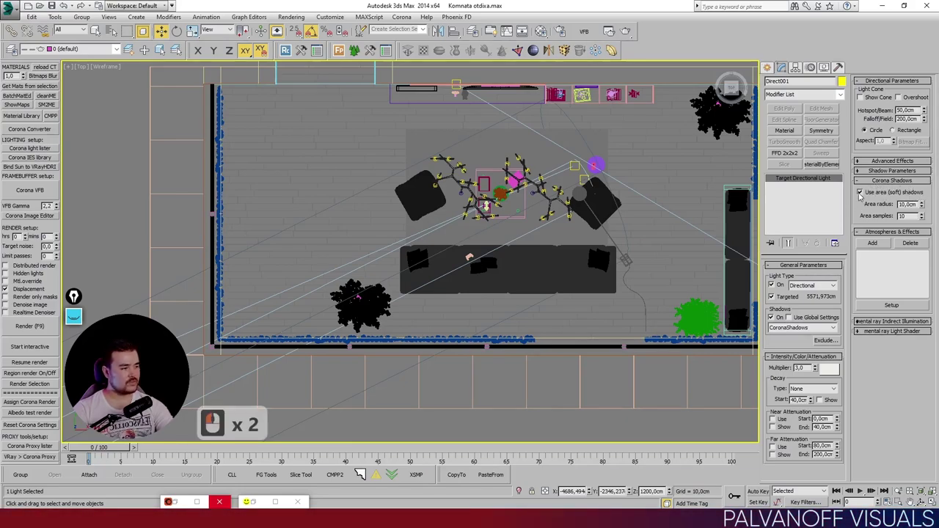
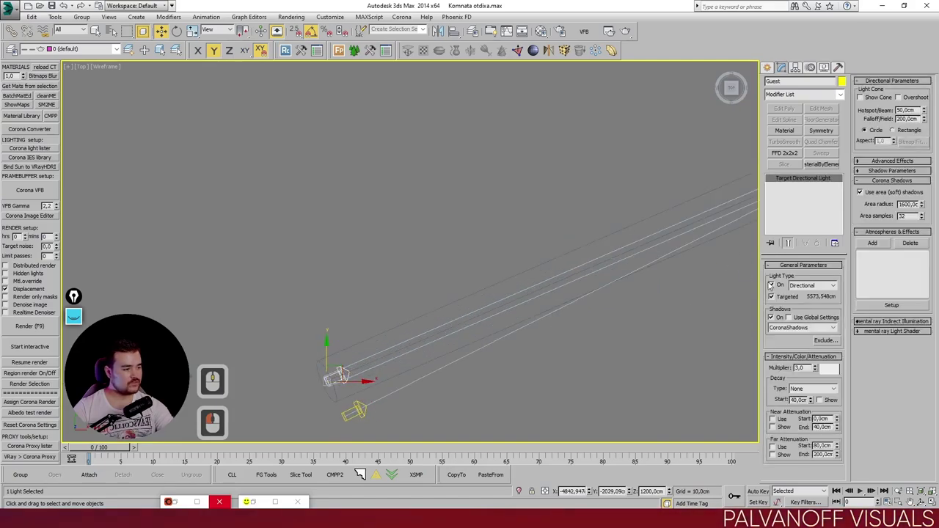
Step: Uncheck Light Type On to switch off the original directional sun
left_click(771, 286)
left_click(778, 286)
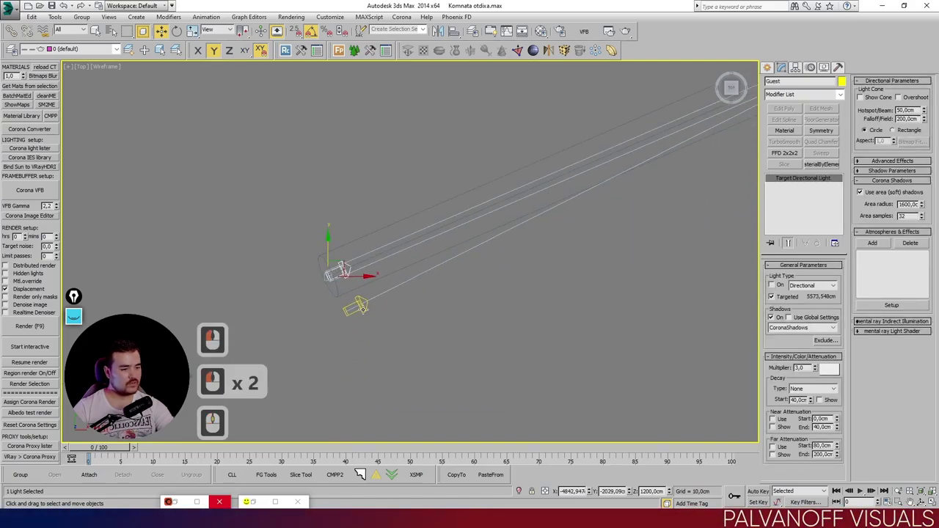
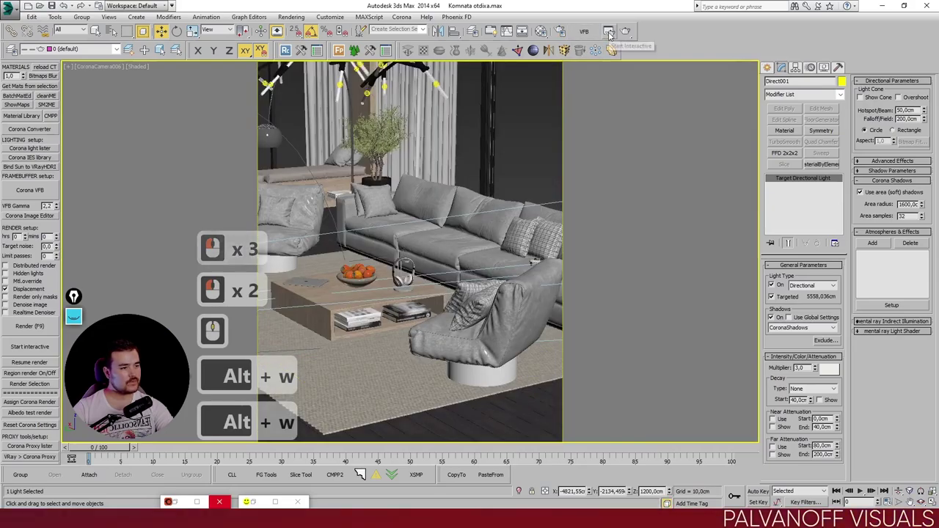
Step: Start an interactive Corona render of the CoronaCamera006 view in the VFB
left_click(585, 32)
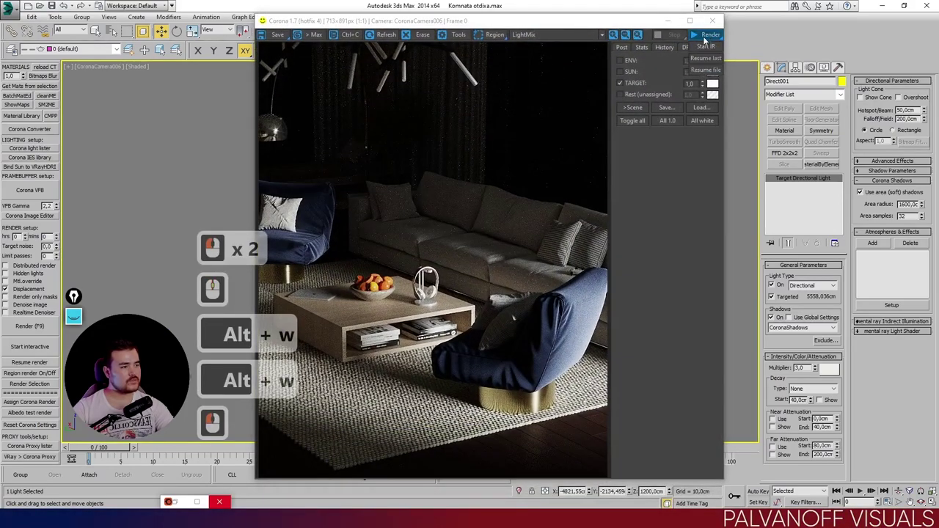
left_click(705, 46)
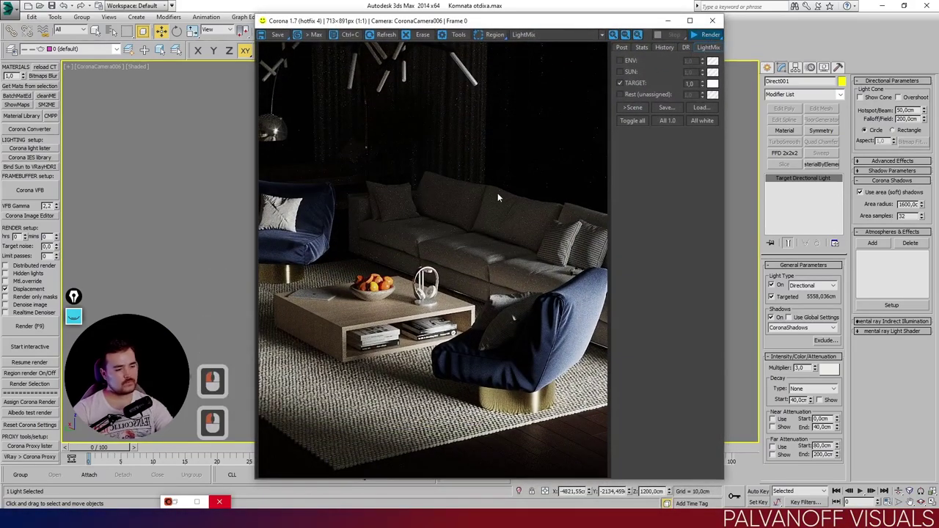
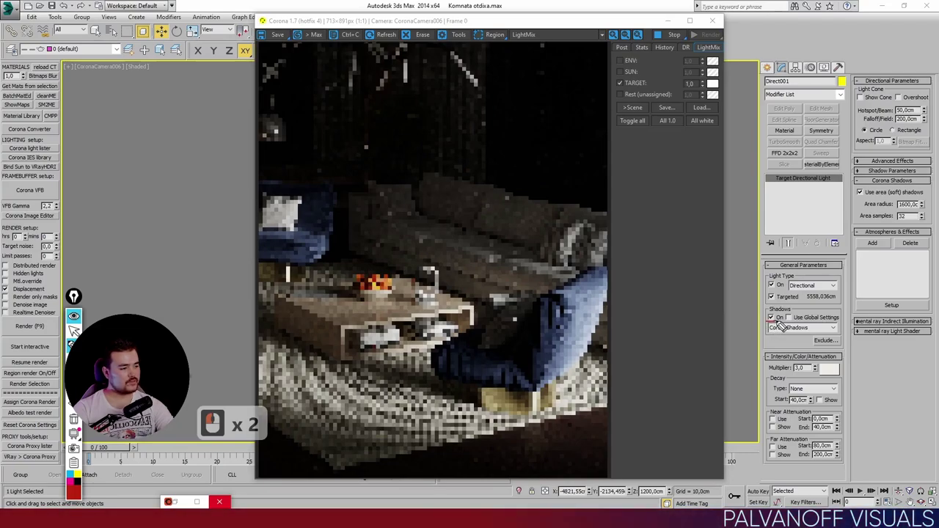
left_click(776, 326)
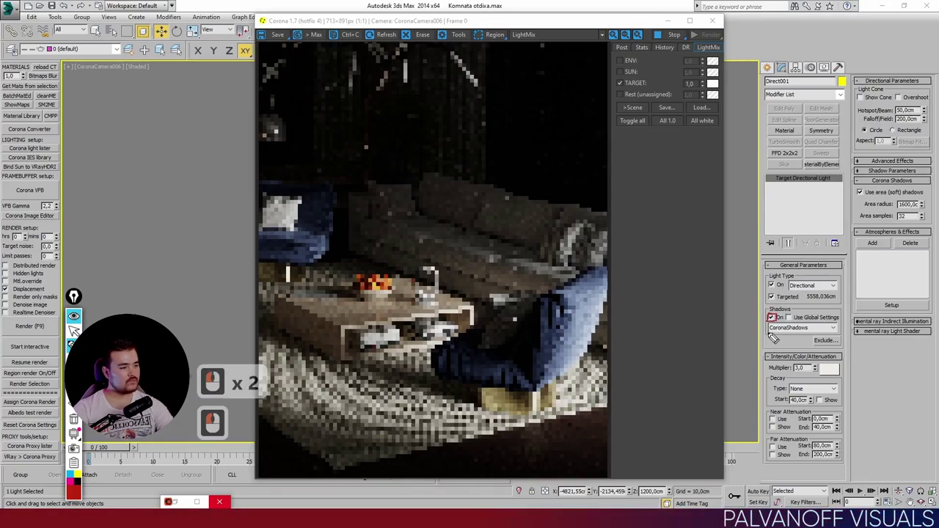
left_click(841, 340)
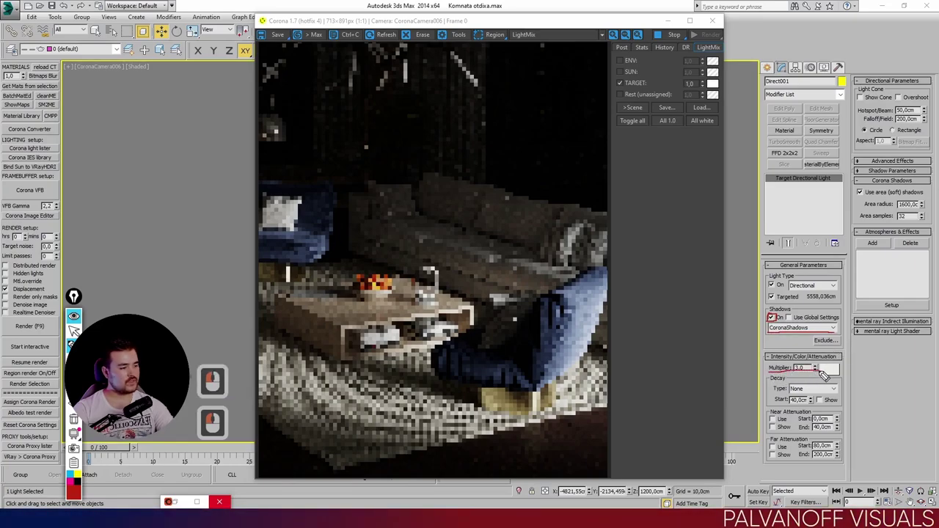
left_click(849, 376)
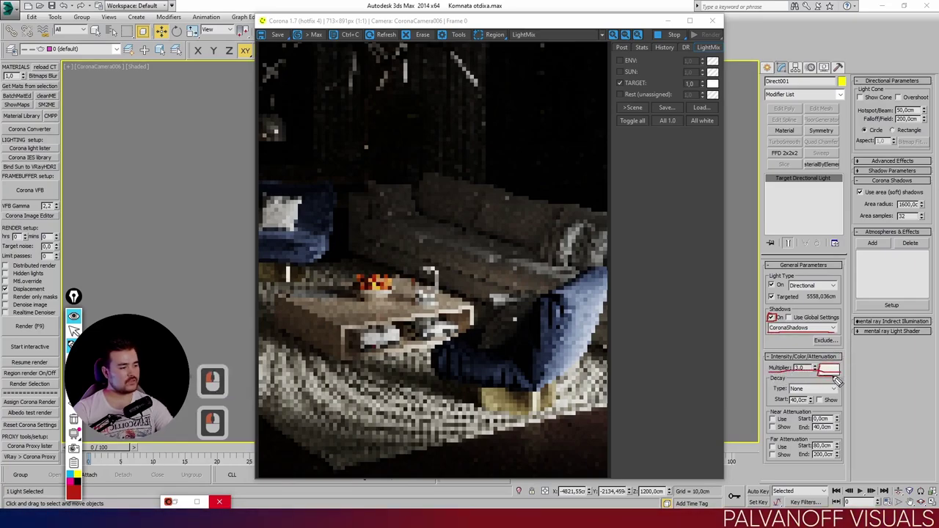
left_click(846, 365)
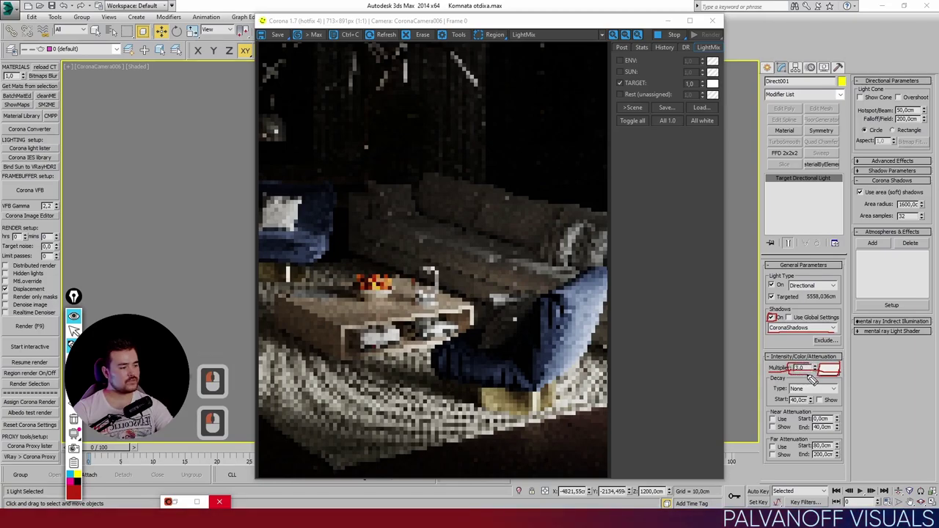
left_click(818, 368)
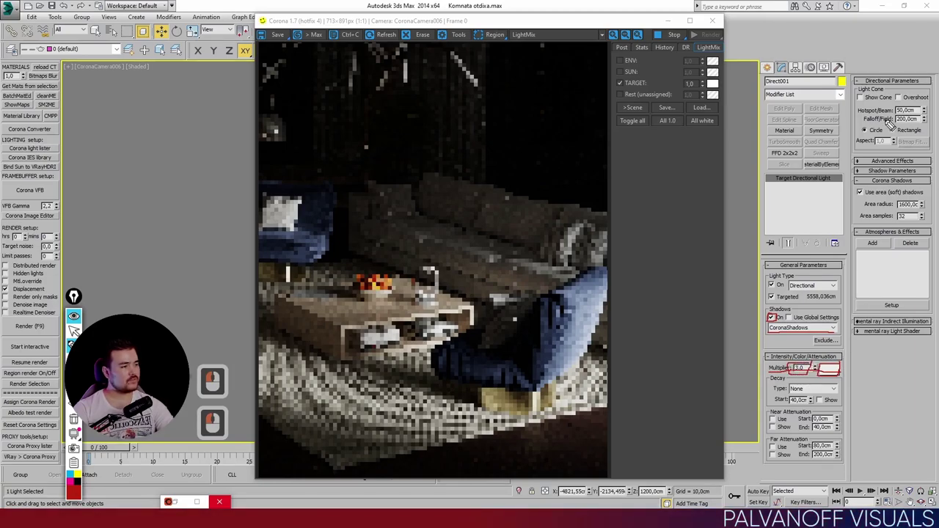
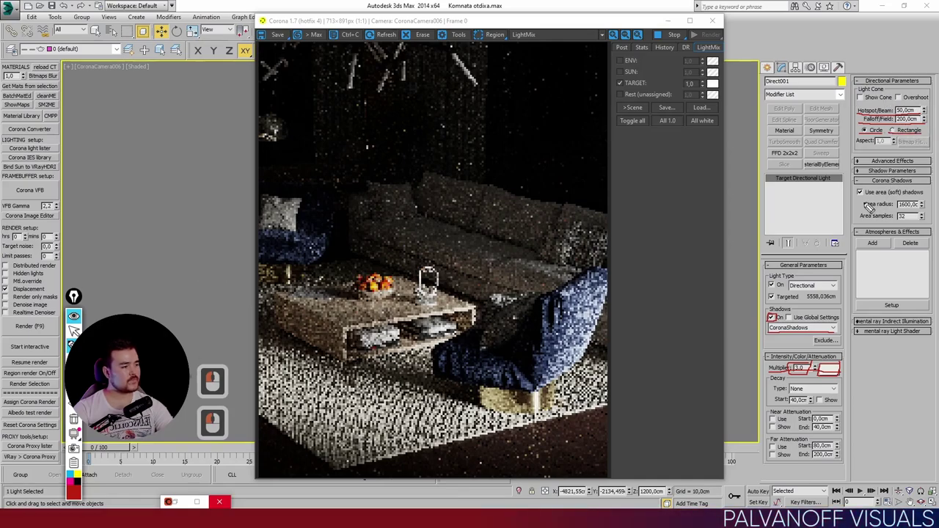
left_click(925, 191)
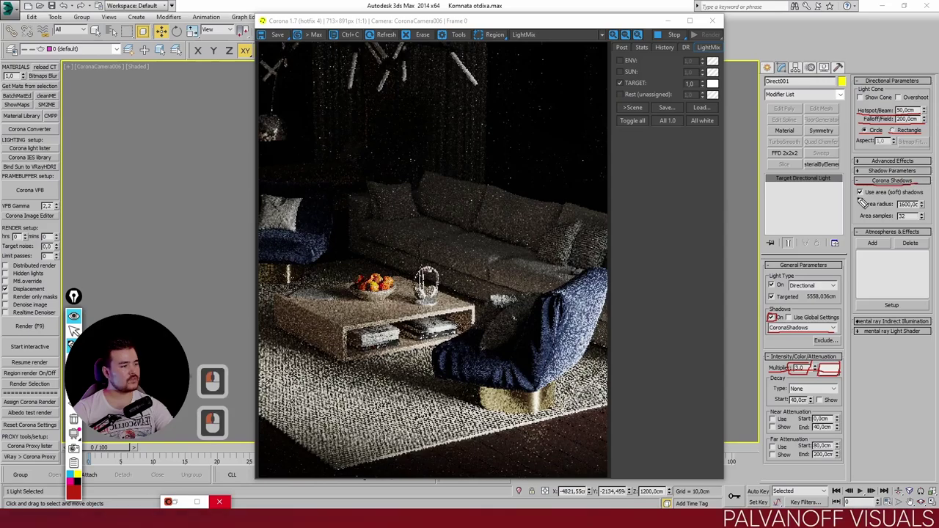
left_click(934, 202)
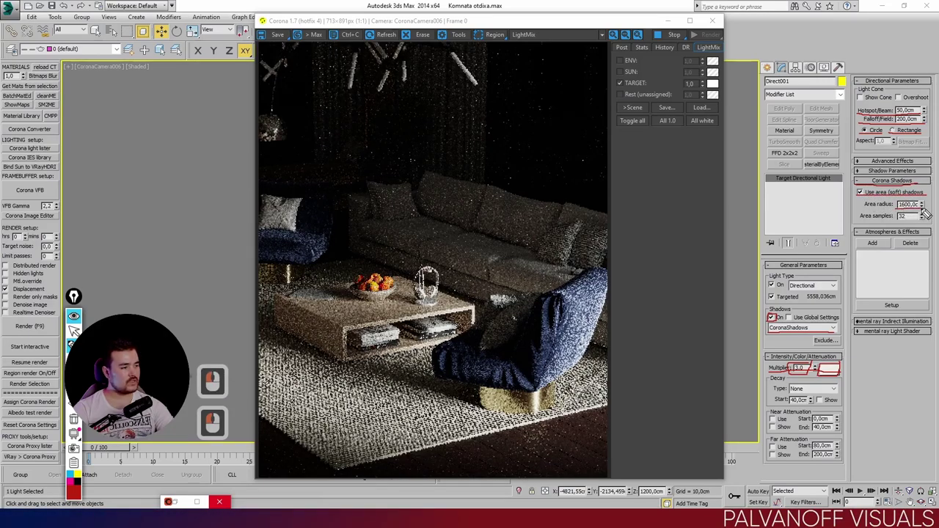
left_click(931, 216)
left_click(929, 227)
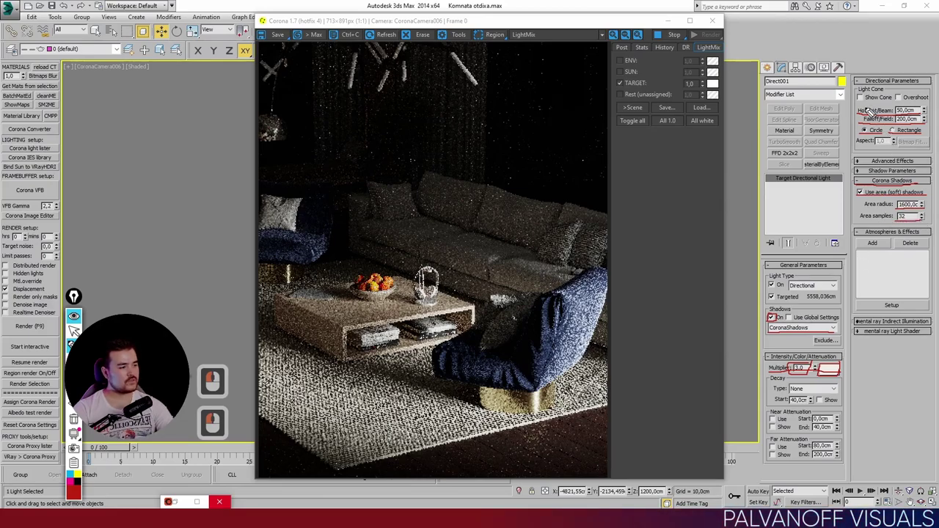
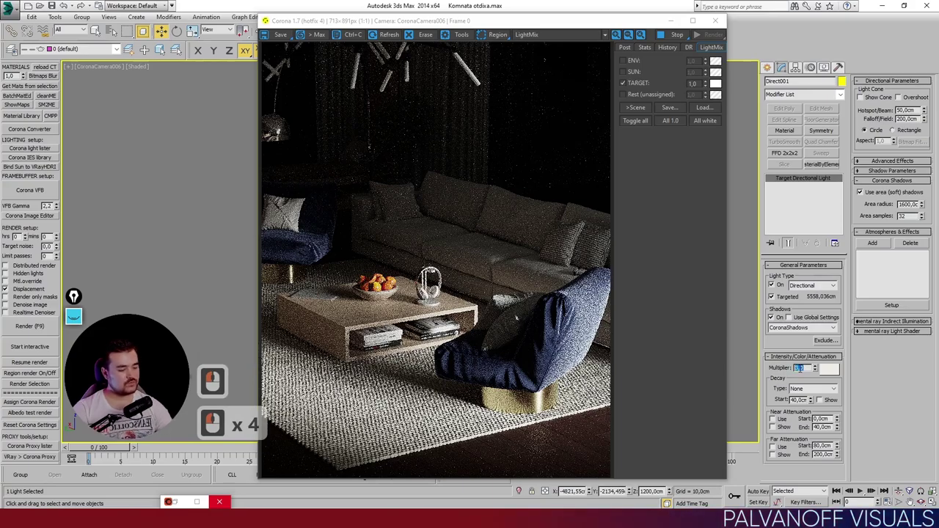
Step: Raise Direct001's intensity multiplier, trying 5 then settling on 3
key("1")
key("Return")
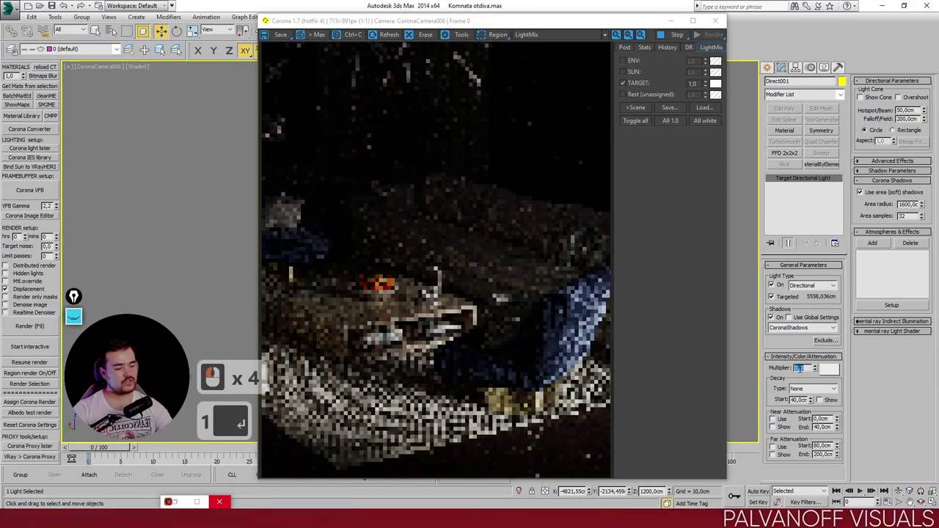
type("5")
key("Return")
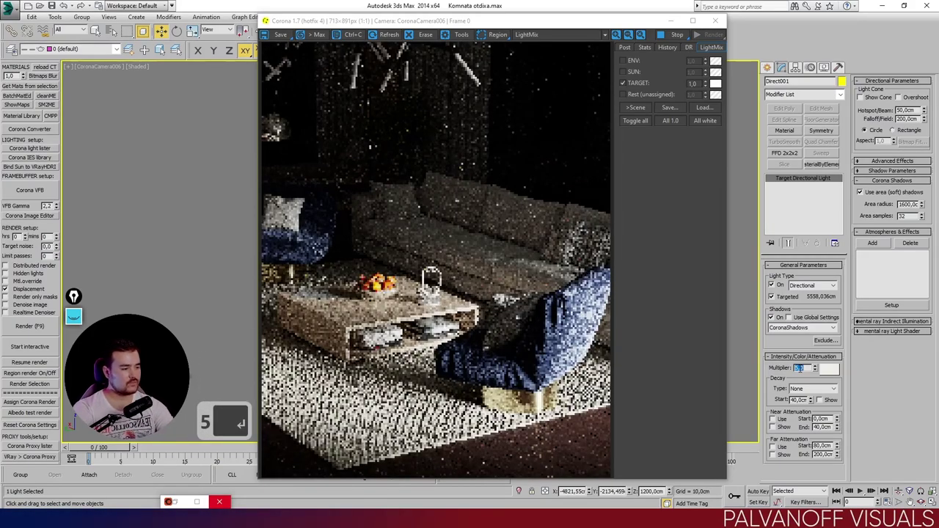
type("3")
key("Return")
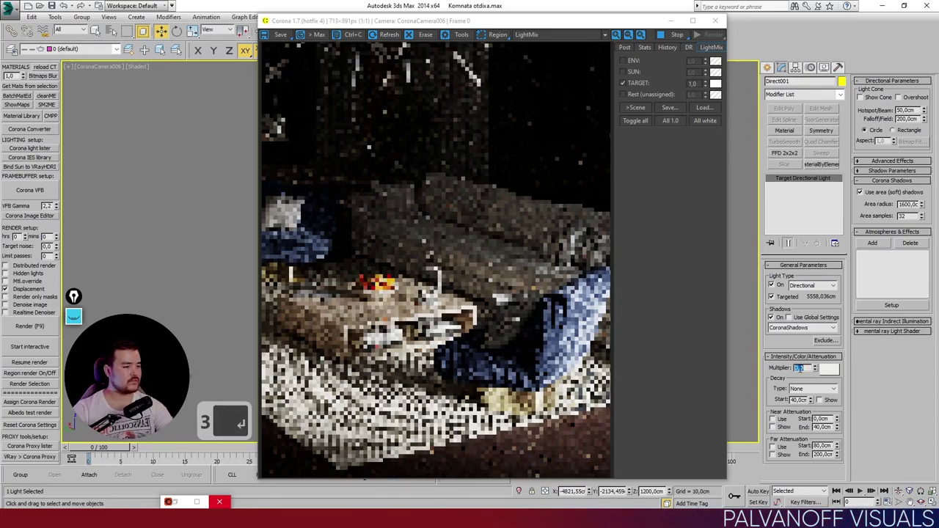
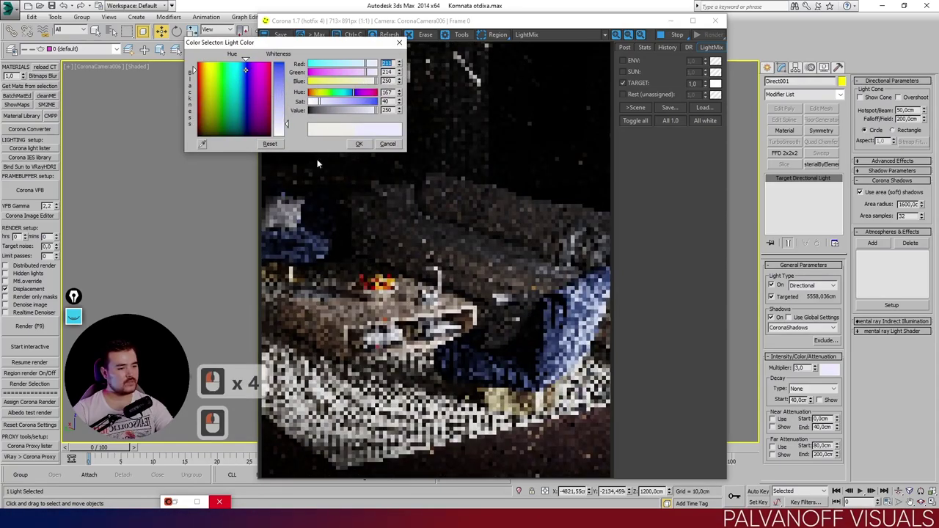
Step: Try a magenta hue, then settle the sun colour on warm off-white RGB 220, 217, 211
left_click(263, 69)
left_click(279, 72)
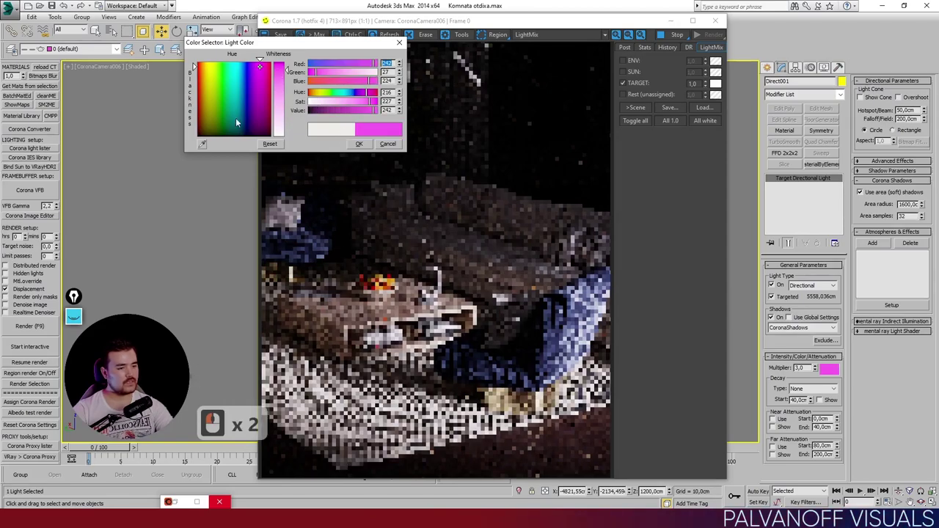
left_click(393, 147)
left_click(837, 373)
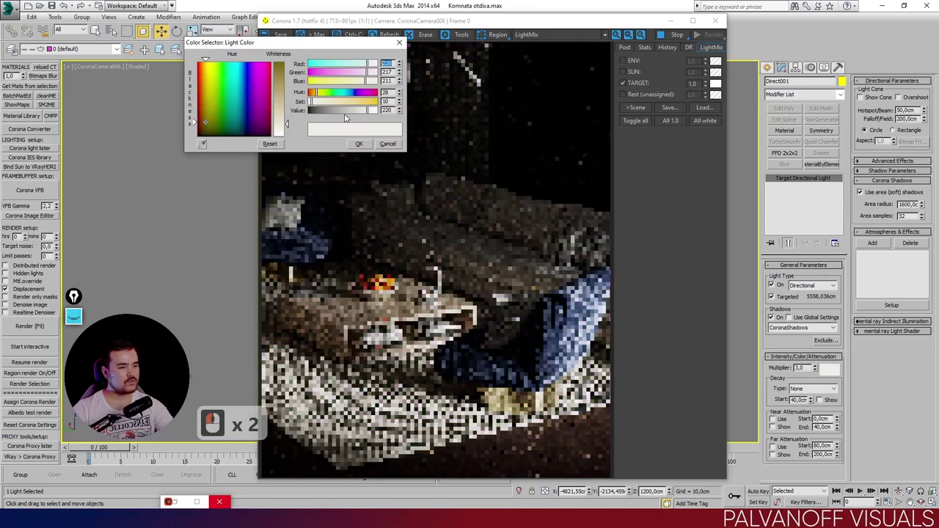
left_click(369, 102)
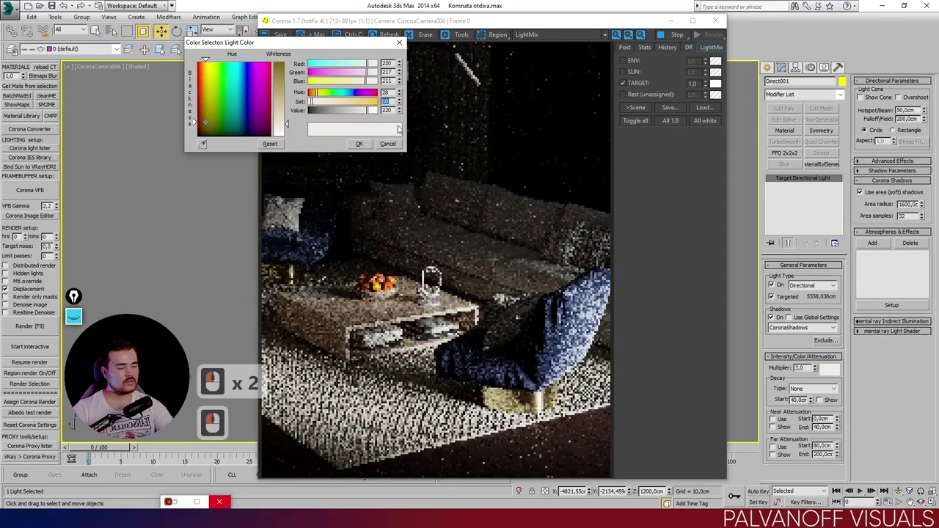
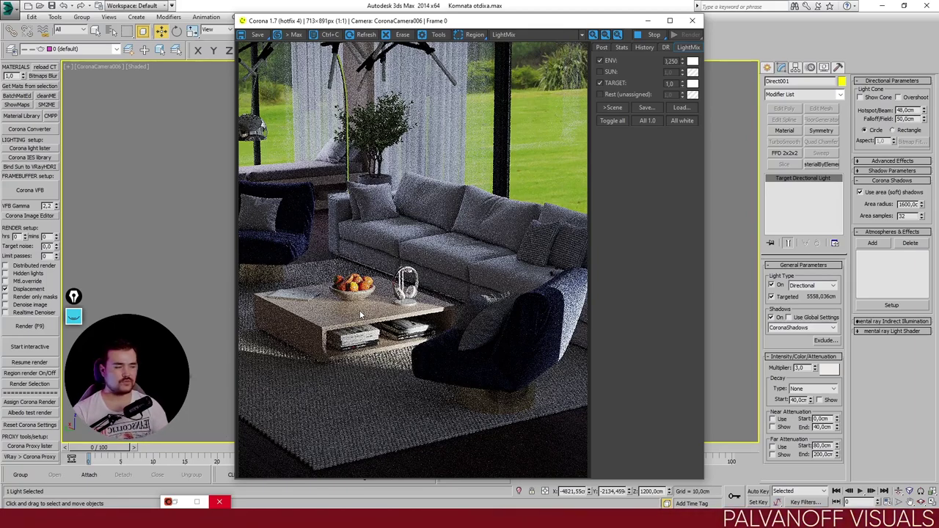
Step: Adjust the LightMix/falloff settings via the context menu on the render
right_click(362, 312)
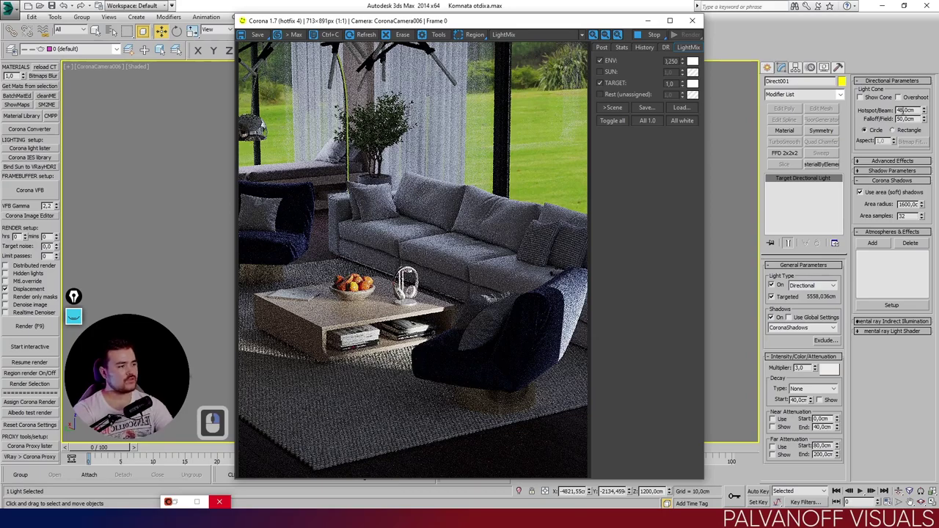
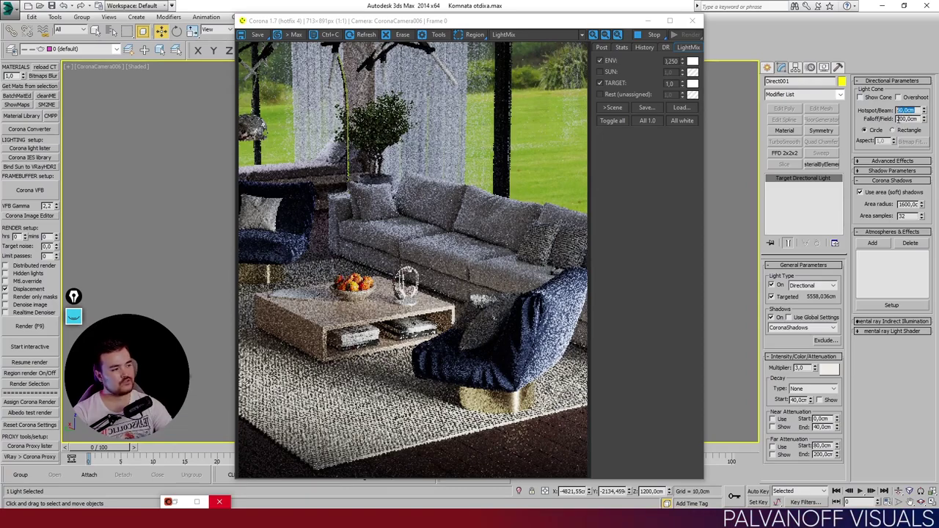
Step: Set Hotspot 50 cm, Falloff 200 cm, try Rectangle, then return the cone to Circle
left_click(926, 121)
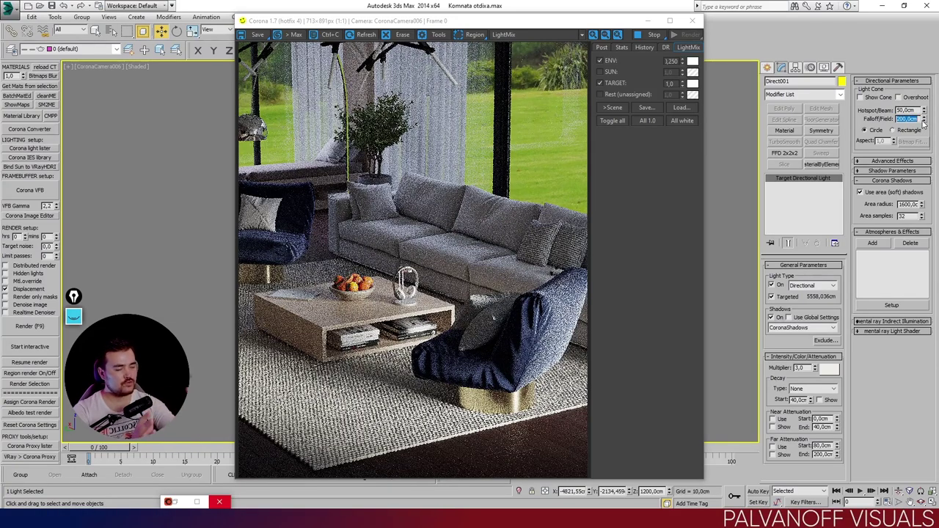
right_click(874, 120)
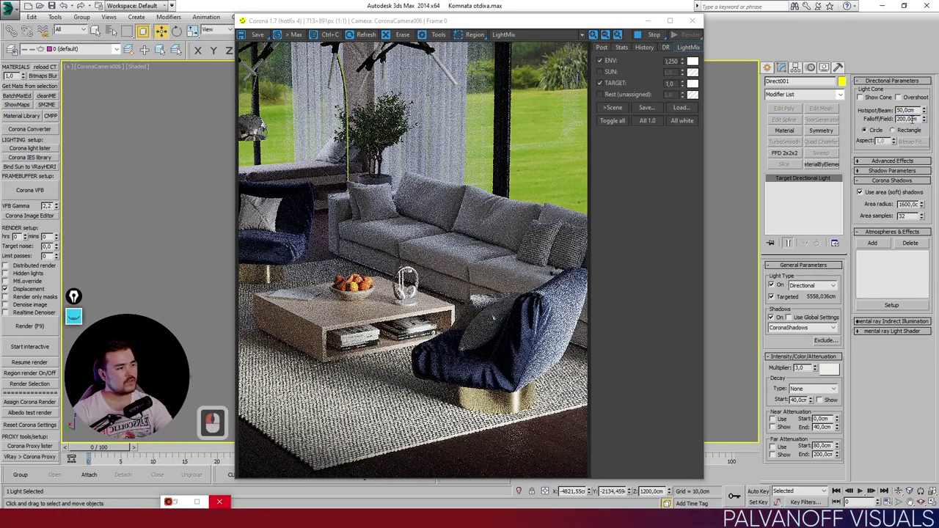
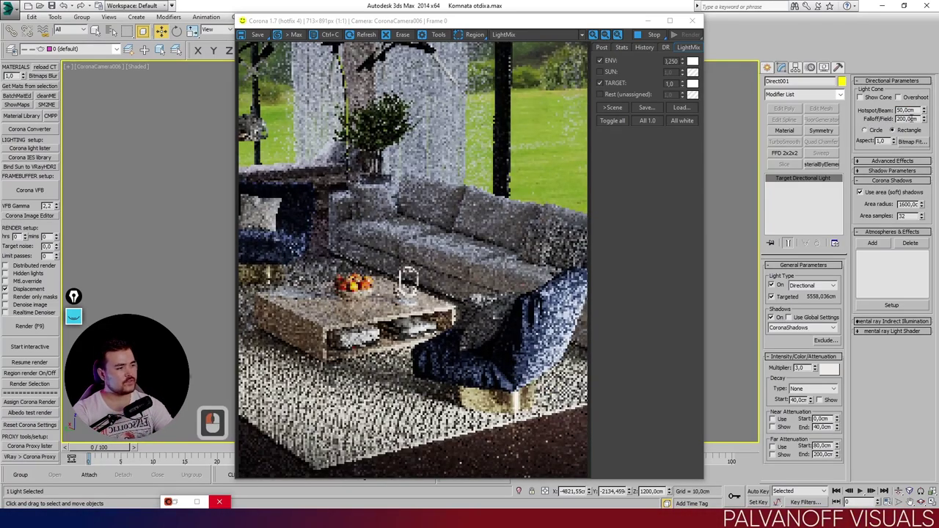
left_click(896, 119)
left_click(875, 119)
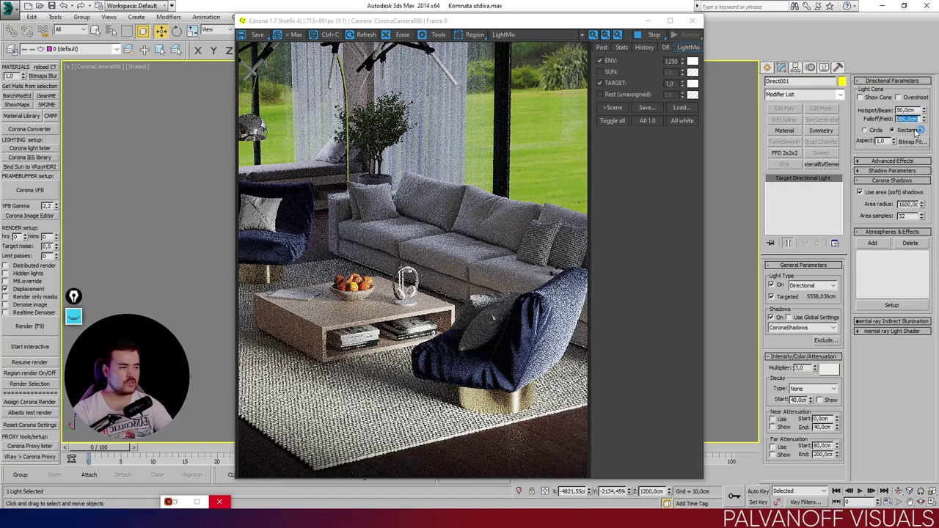
left_click(869, 129)
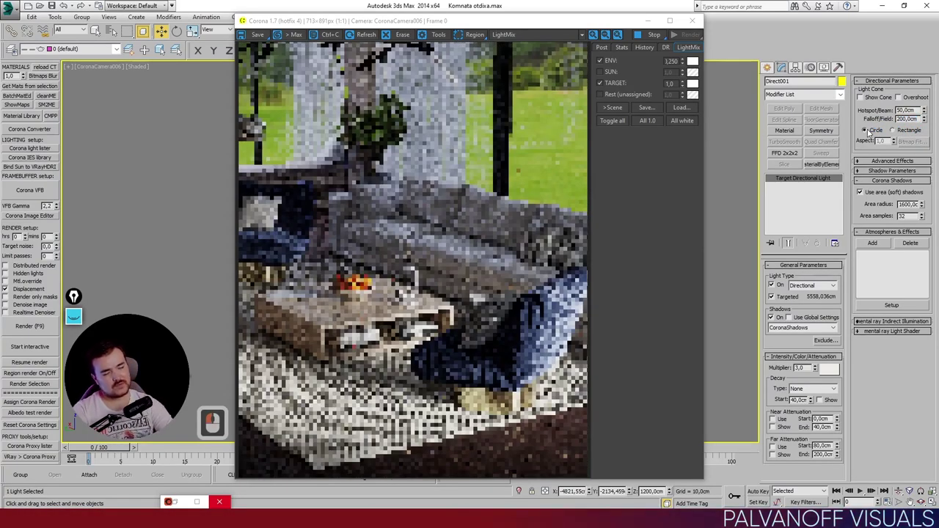
left_click(865, 136)
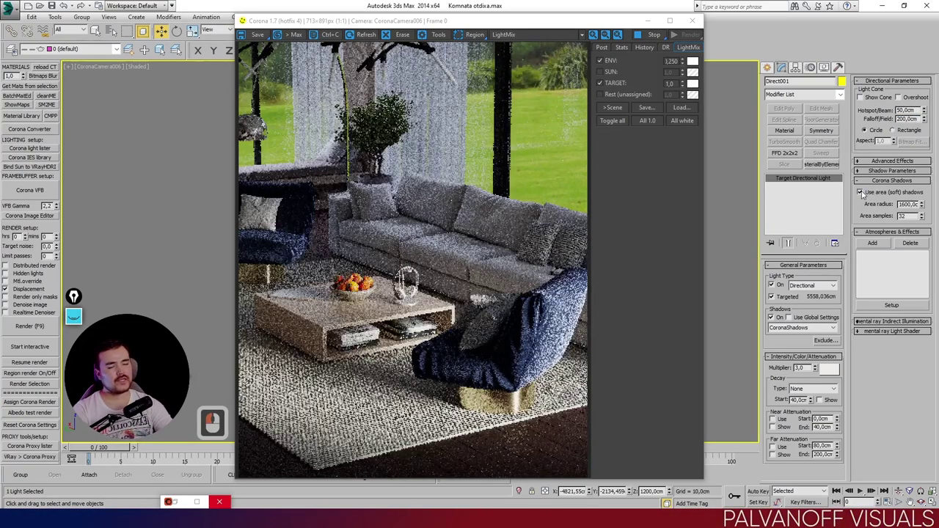
left_click(867, 192)
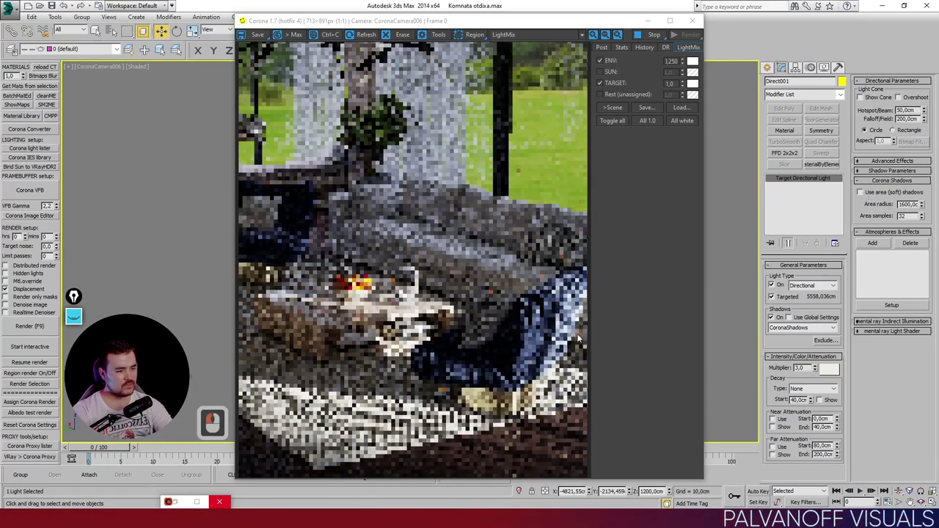
left_click_drag(476, 424, 444, 432)
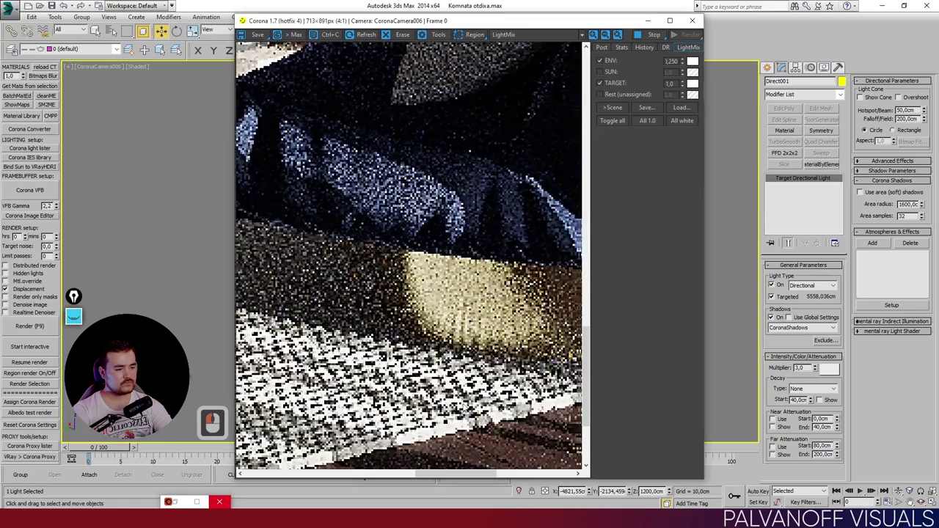
left_click_drag(439, 319, 320, 301)
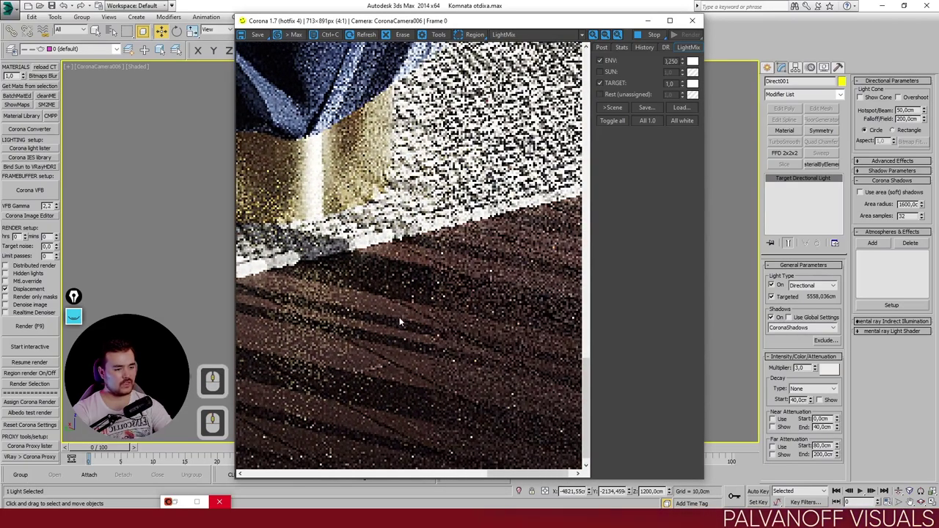
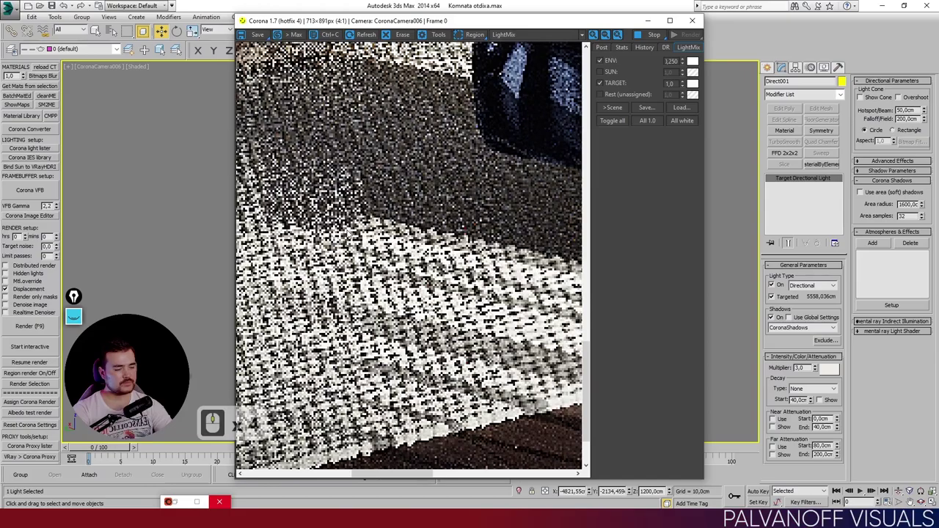
middle_click(443, 135)
middle_click(495, 358)
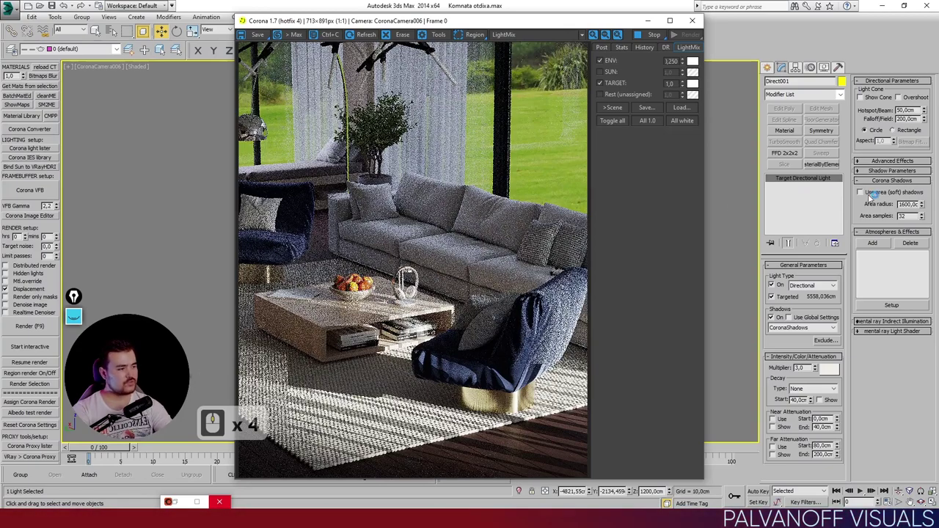
left_click(865, 195)
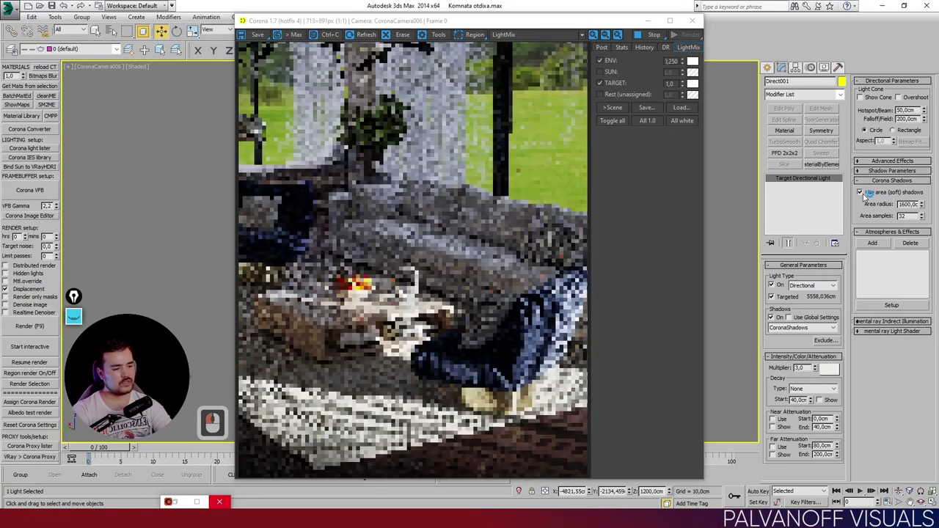
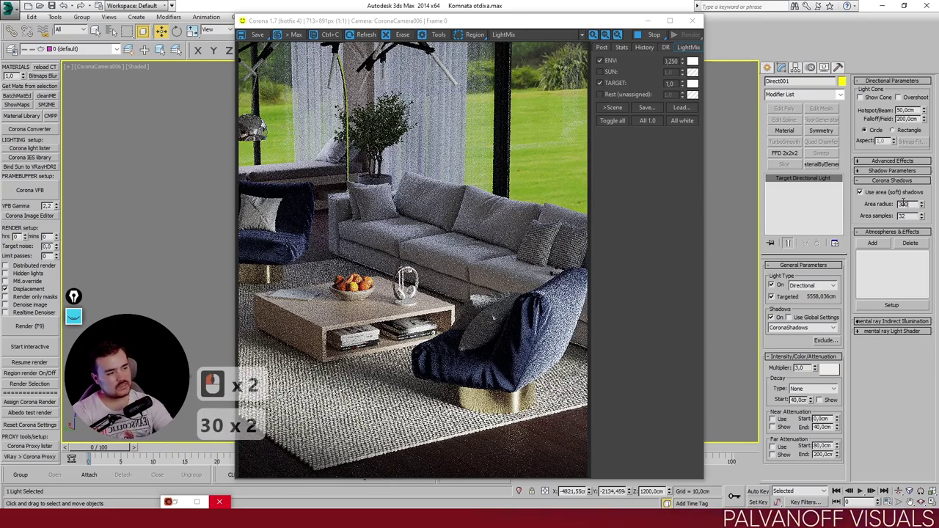
key("Return")
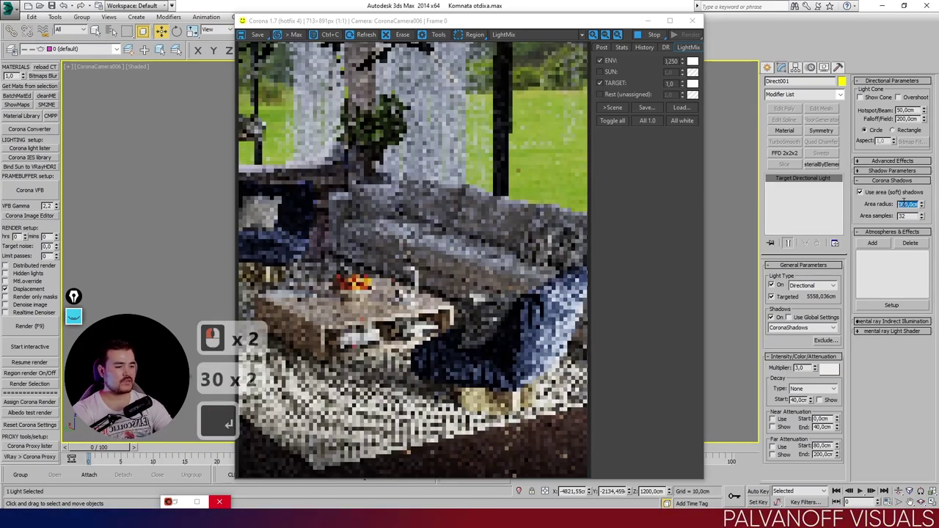
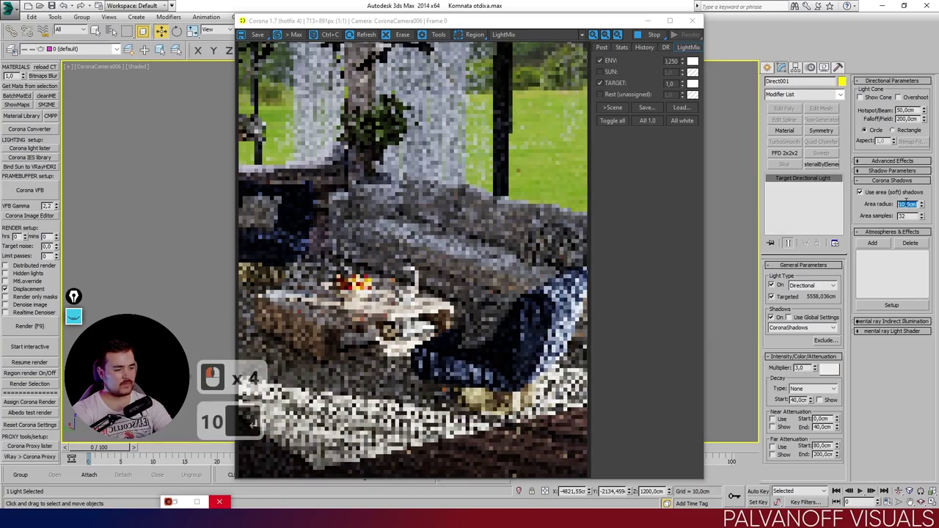
type("10 ↵10 ↵")
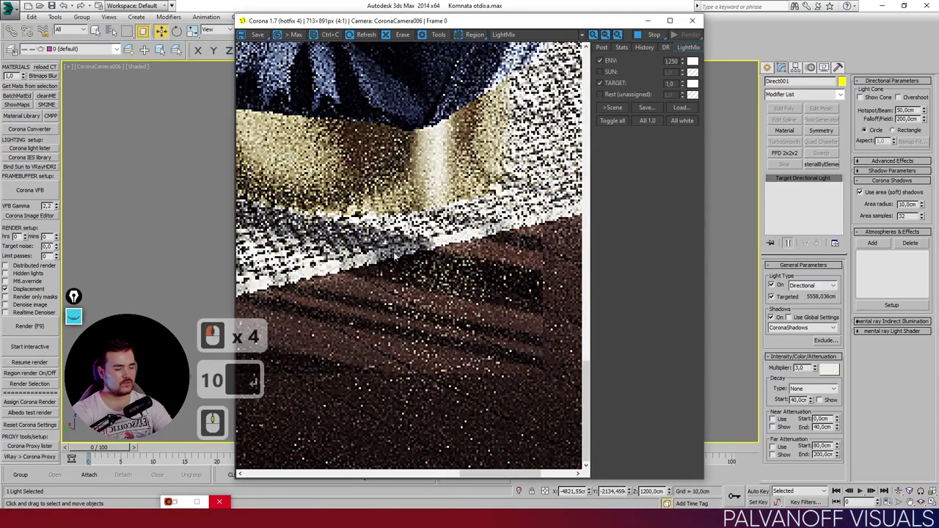
type("10")
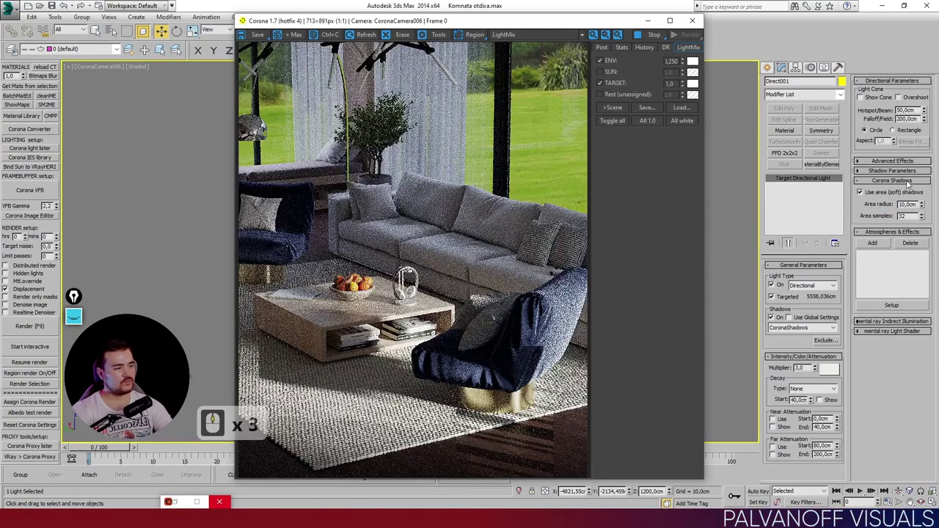
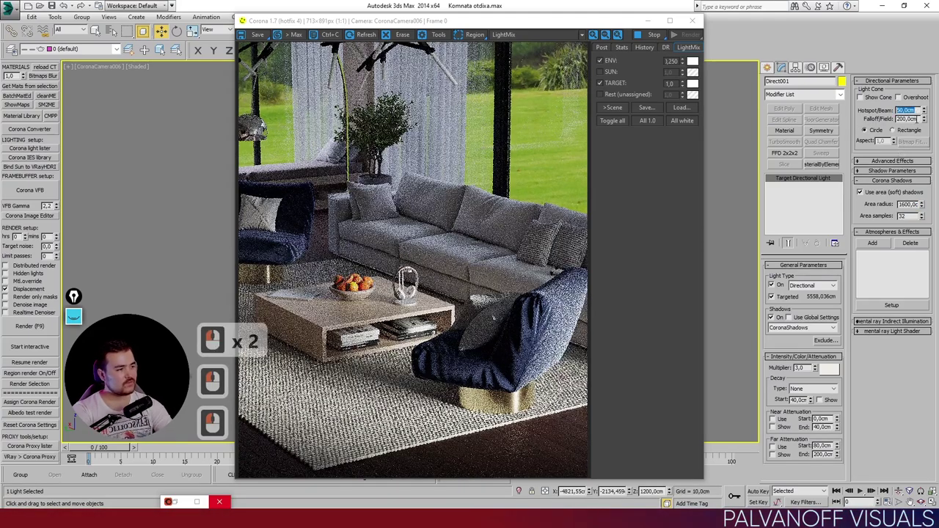
left_click(876, 122)
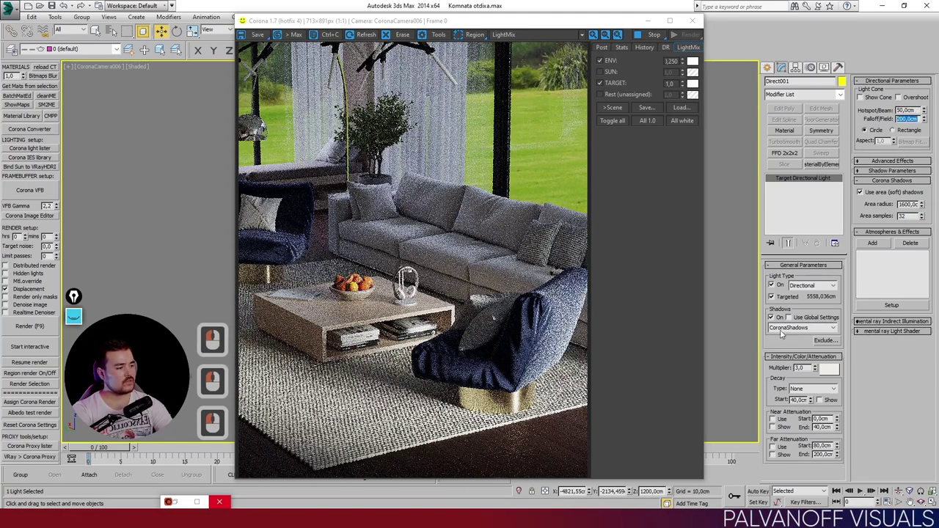
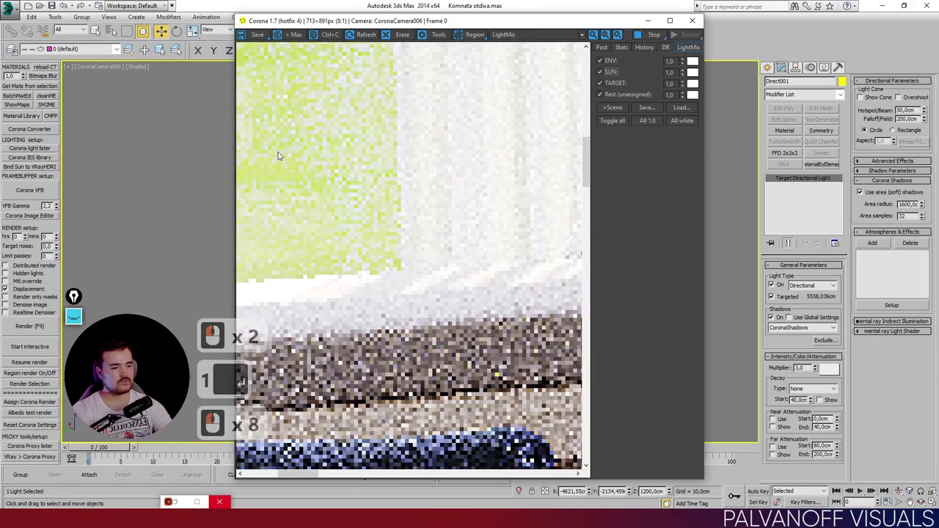
Step: Zoom the VFB render to 1:1 and let the interactive pass refine the sunlit sofa and armchair
scroll("down", 3)
scroll("down", 3)
scroll("down", 3)
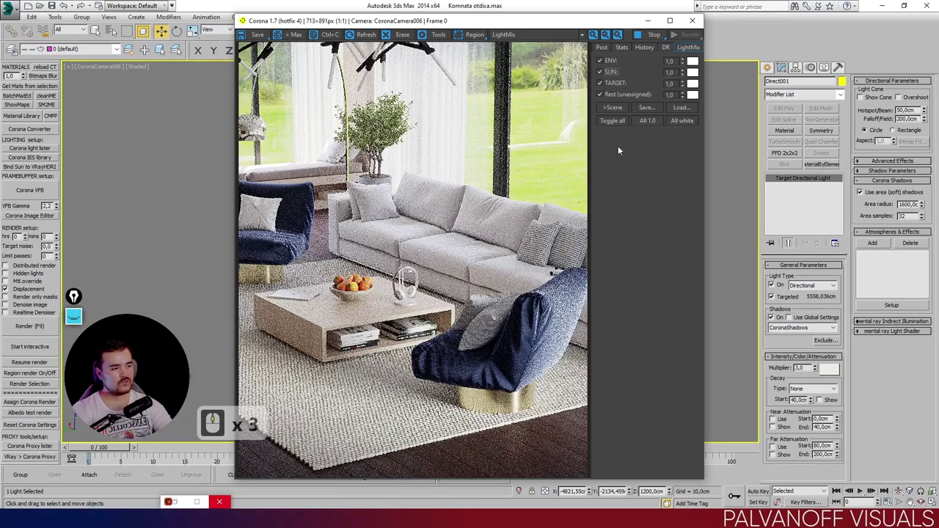
left_click(605, 83)
left_click(605, 83)
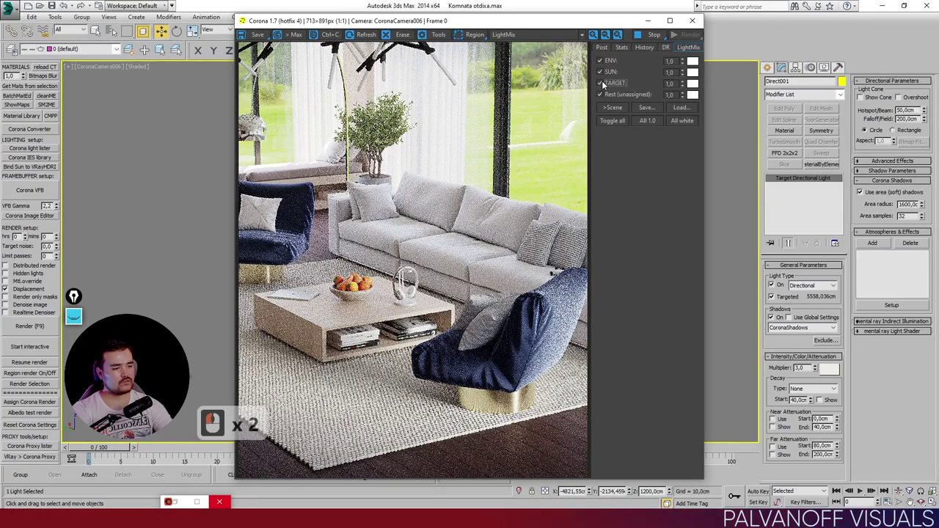
left_click(604, 83)
left_click(605, 83)
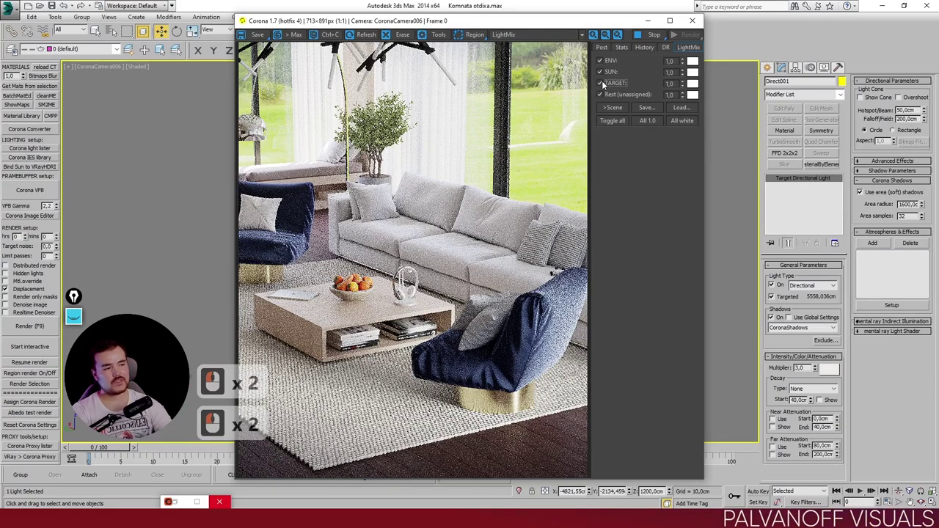
double_click(605, 82)
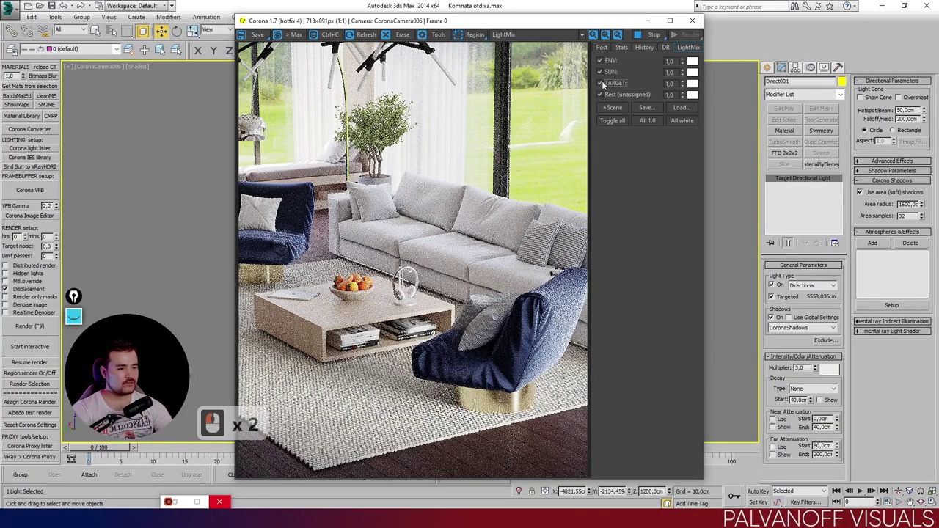
left_click(605, 83)
left_click(605, 83)
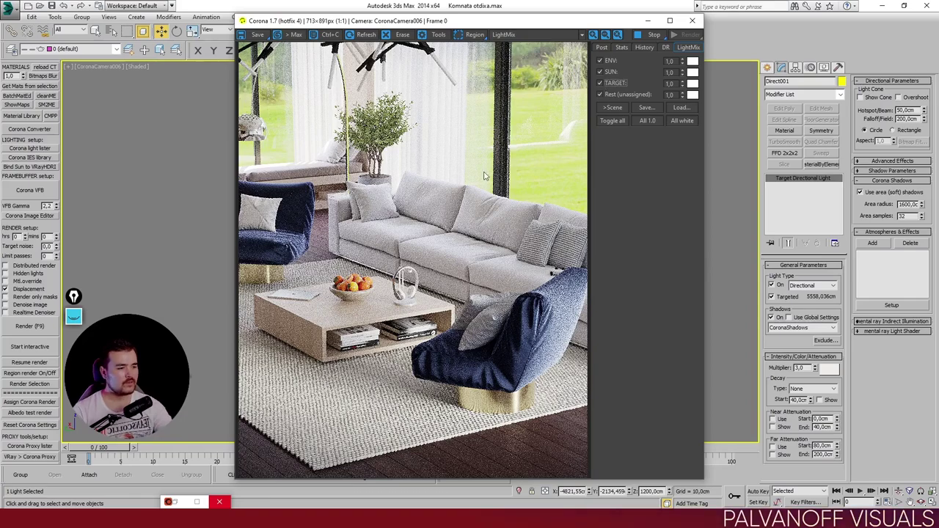
Step: Compare the render with TARGET on and off in LightMix, leaving the TARGET group unchecked
left_click(616, 86)
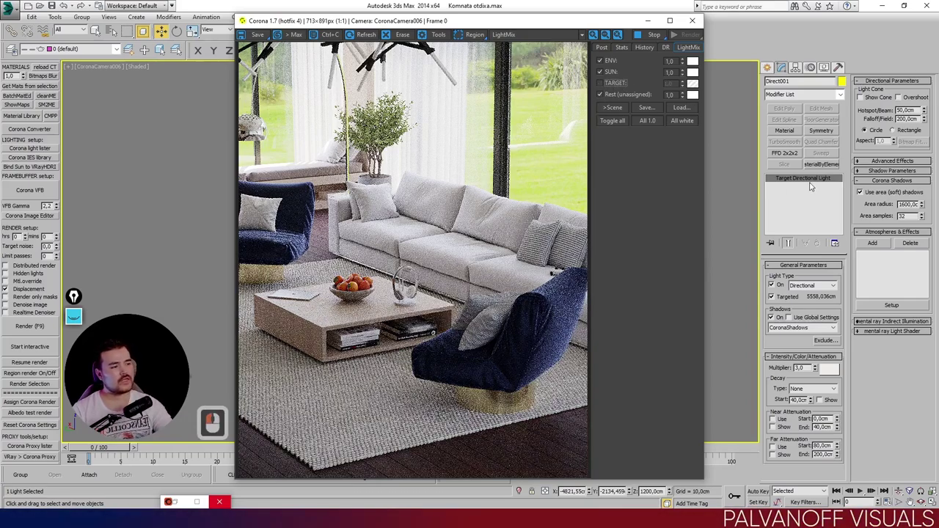
left_click(618, 89)
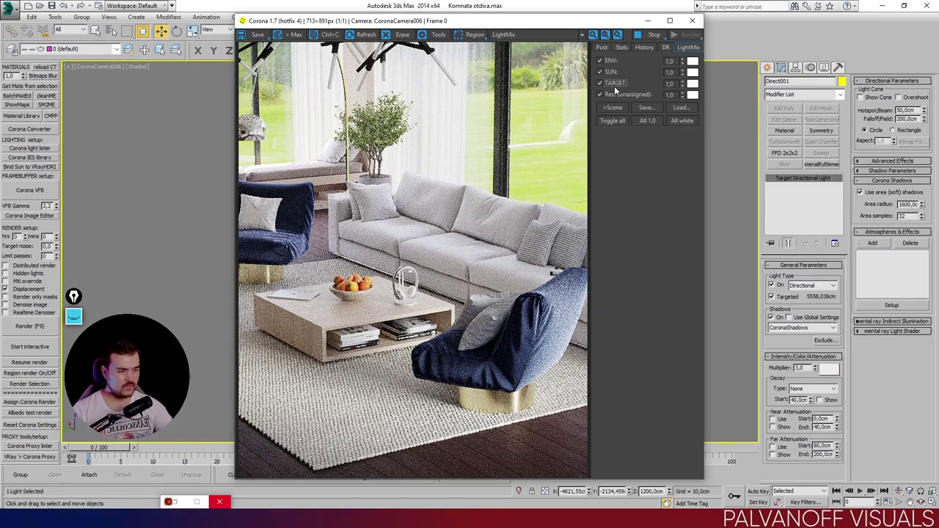
left_click(241, 169)
left_click(241, 170)
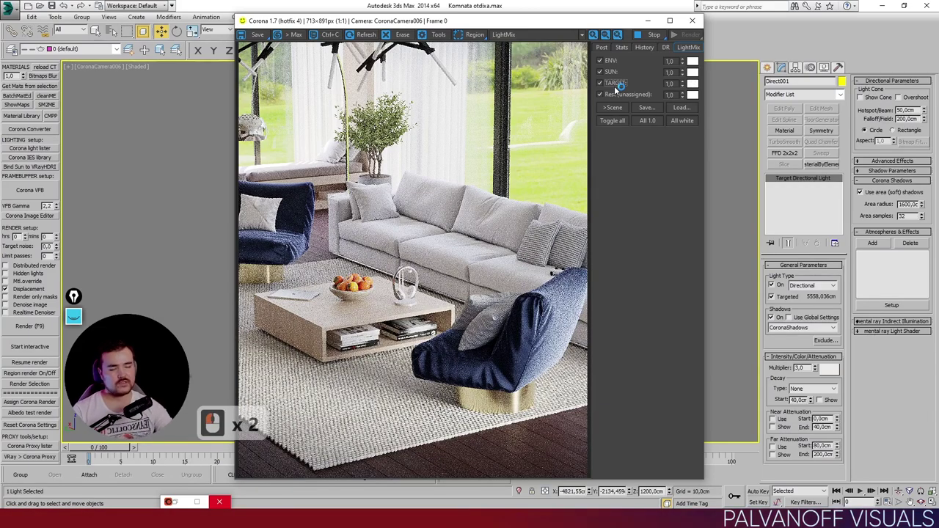
left_click(241, 169)
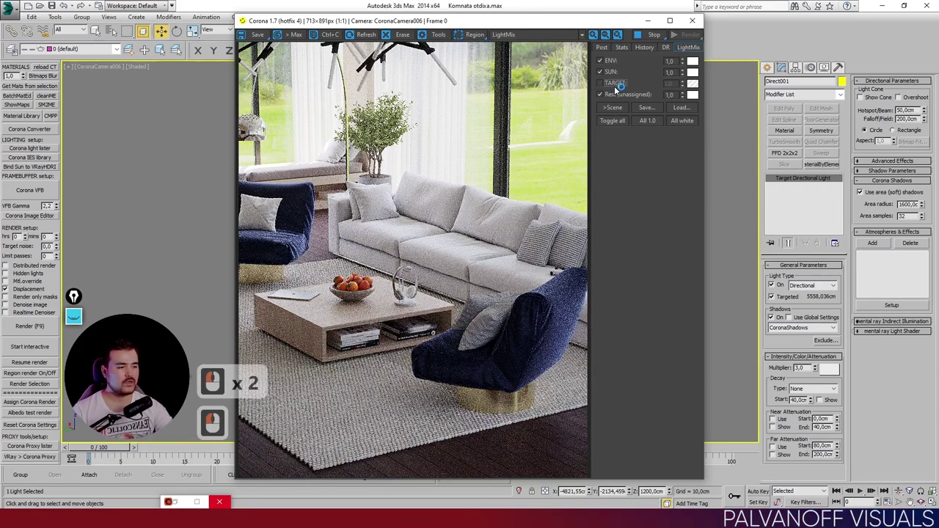
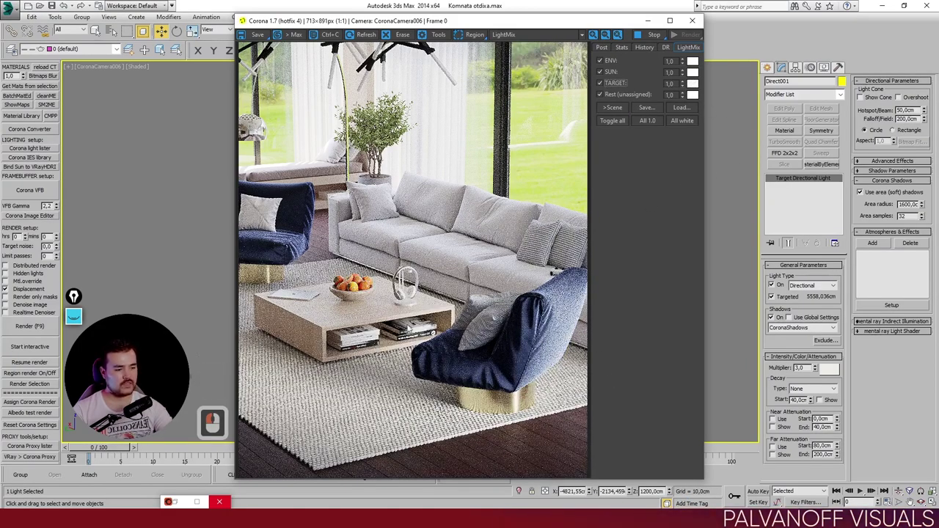
Step: Re-enable the TARGET LightMix group and reposition the VFB window over the viewport
left_click(604, 81)
left_click(605, 83)
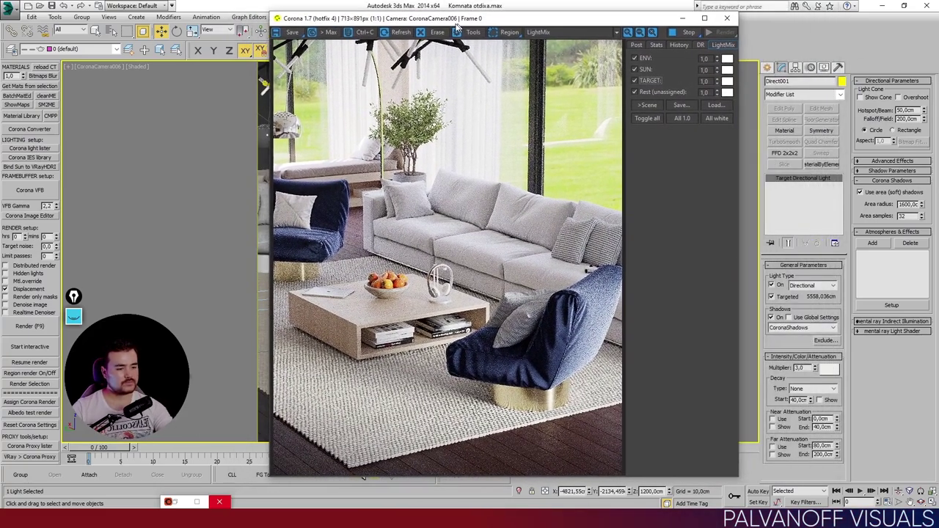
left_click(466, 29)
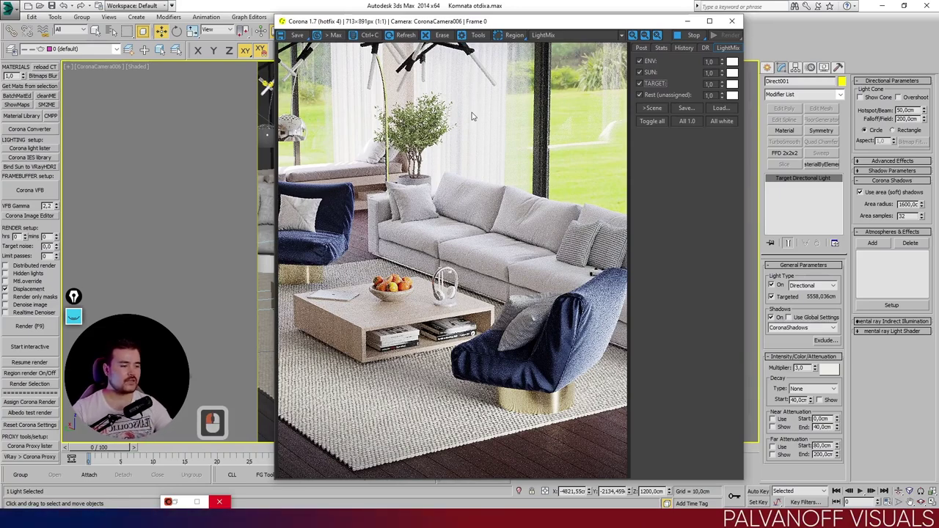
right_click(641, 83)
right_click(645, 86)
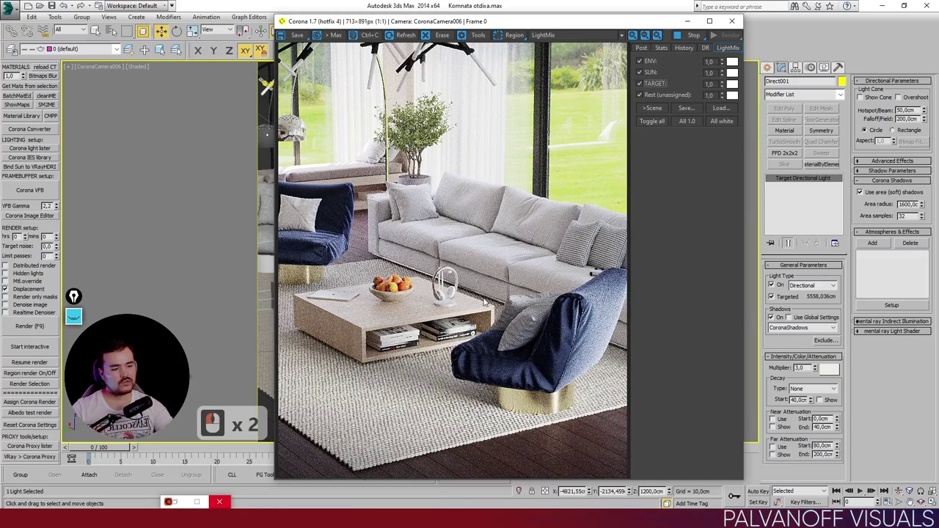
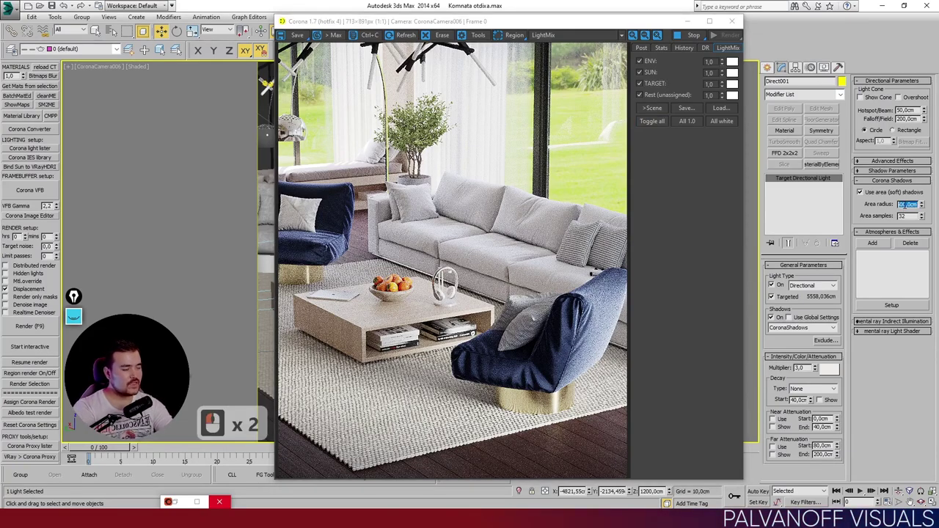
Step: Set Direct001's shadow Area radius to 1010 so the interactive render restarts
type("1010")
key("Return")
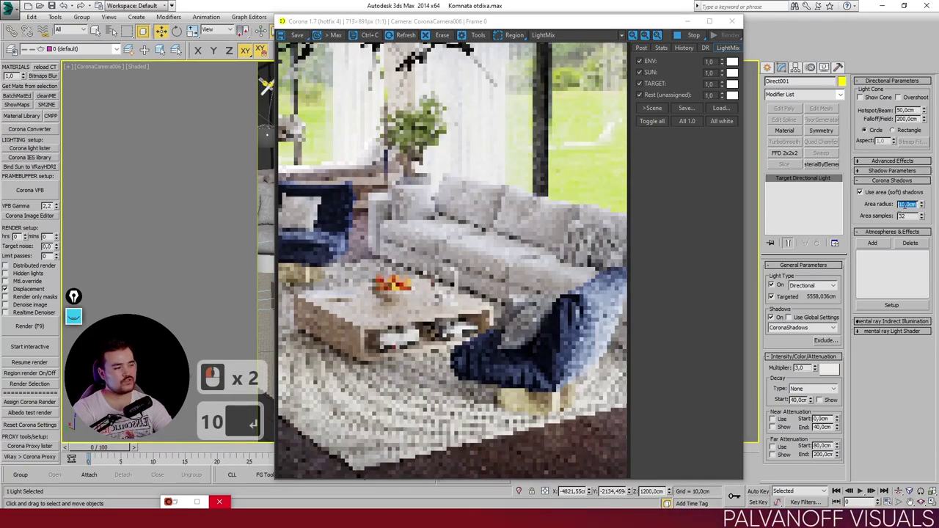
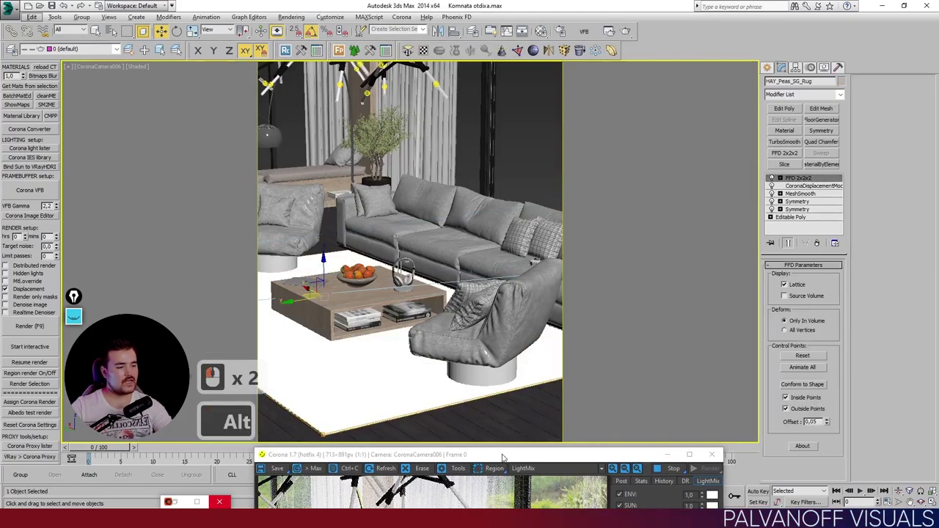
Step: Restore the Corona VFB to full view for the CoronaCamera008 shelf close-up render
left_click(499, 32)
left_click(628, 90)
left_click(628, 90)
double_click(623, 94)
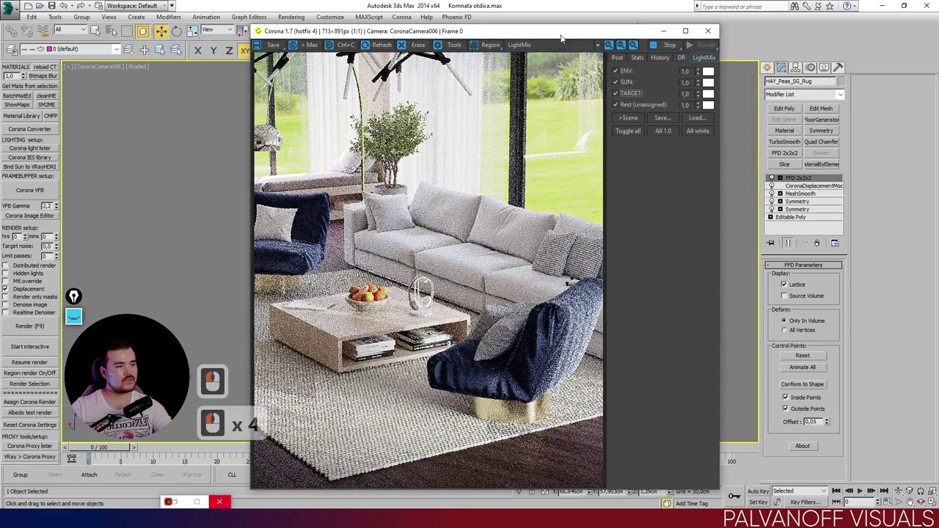
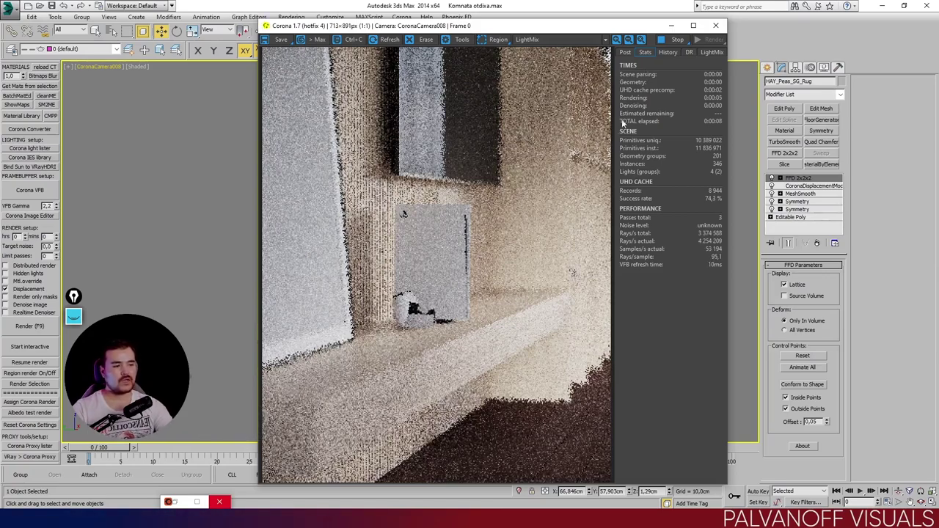
double_click(640, 55)
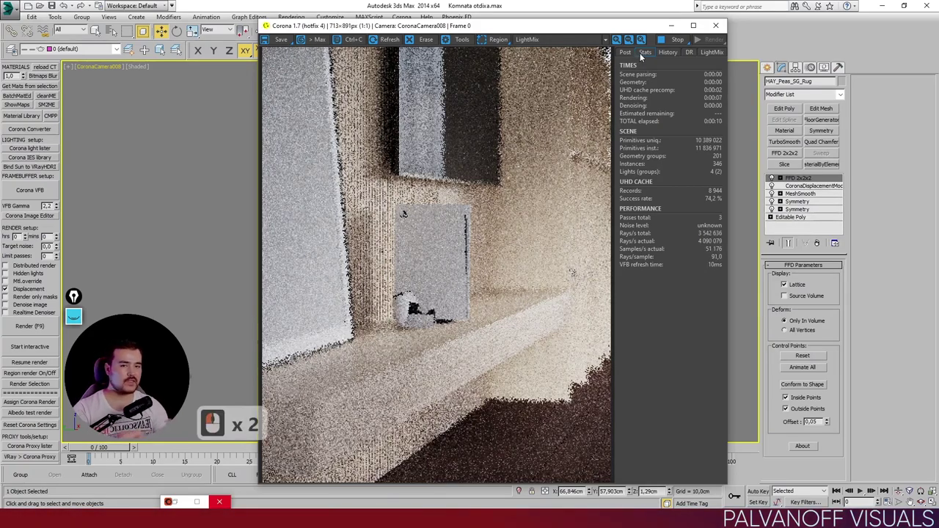
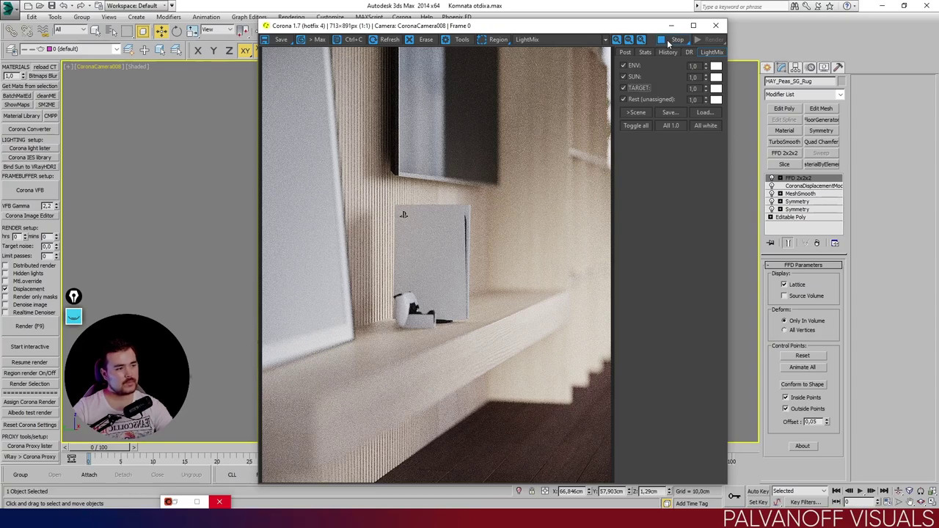
left_click(566, 117)
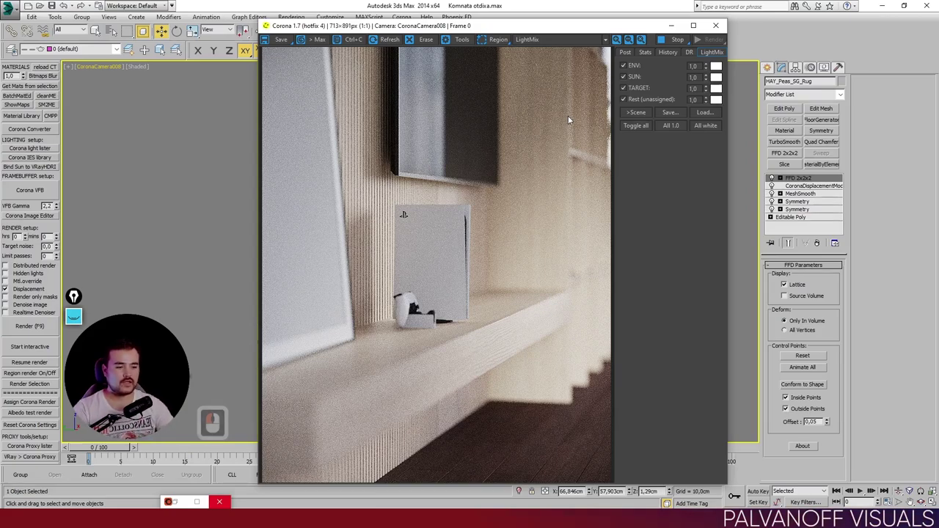
left_click(646, 54)
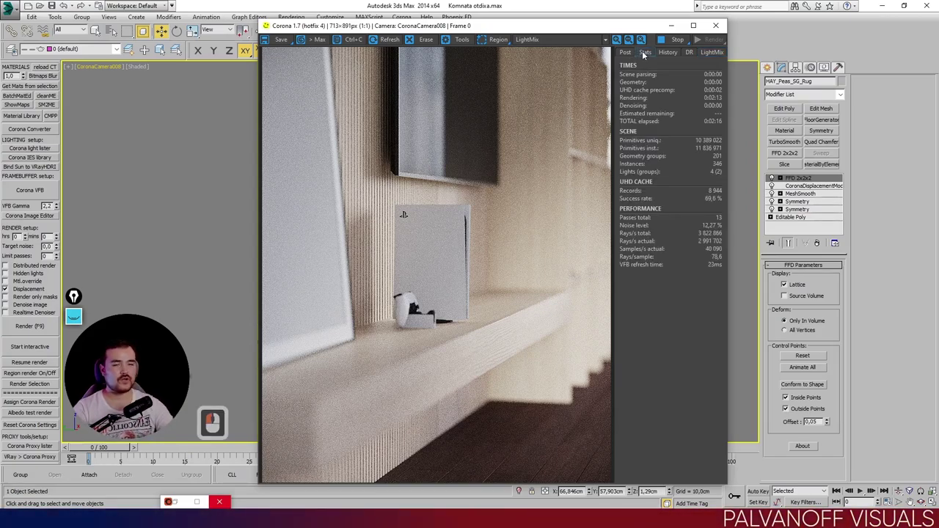
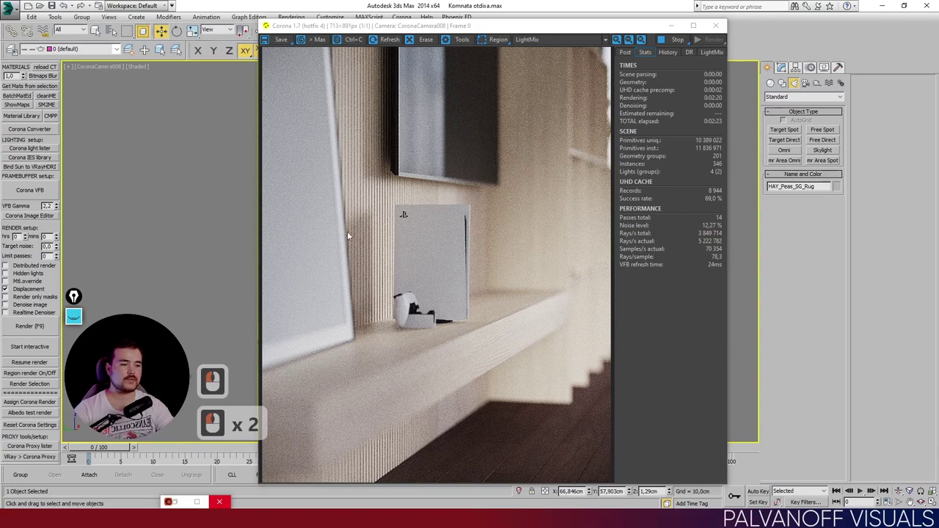
left_click(628, 57)
left_click(642, 52)
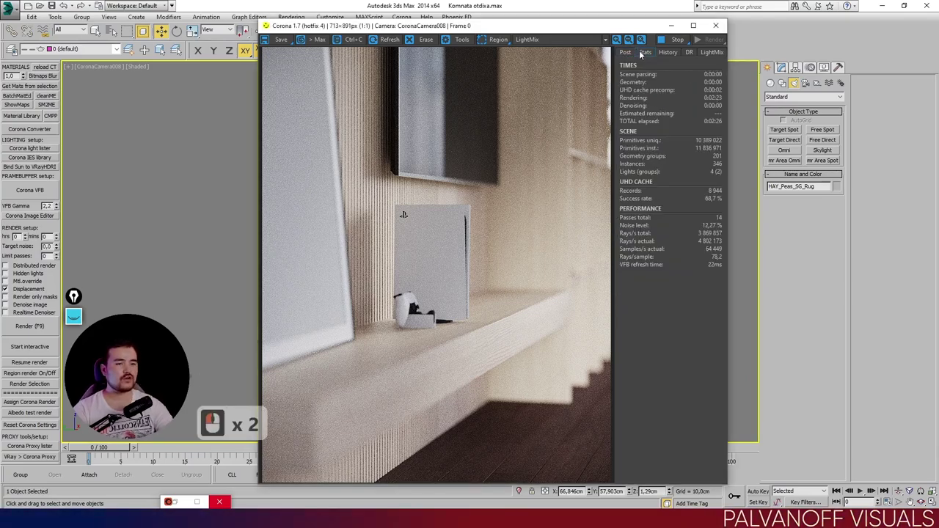
left_click(630, 55)
left_click(648, 53)
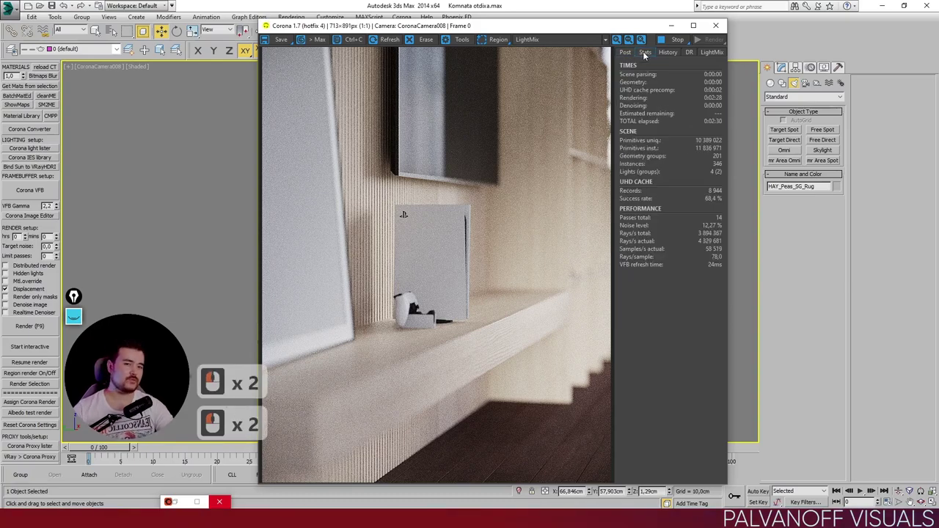